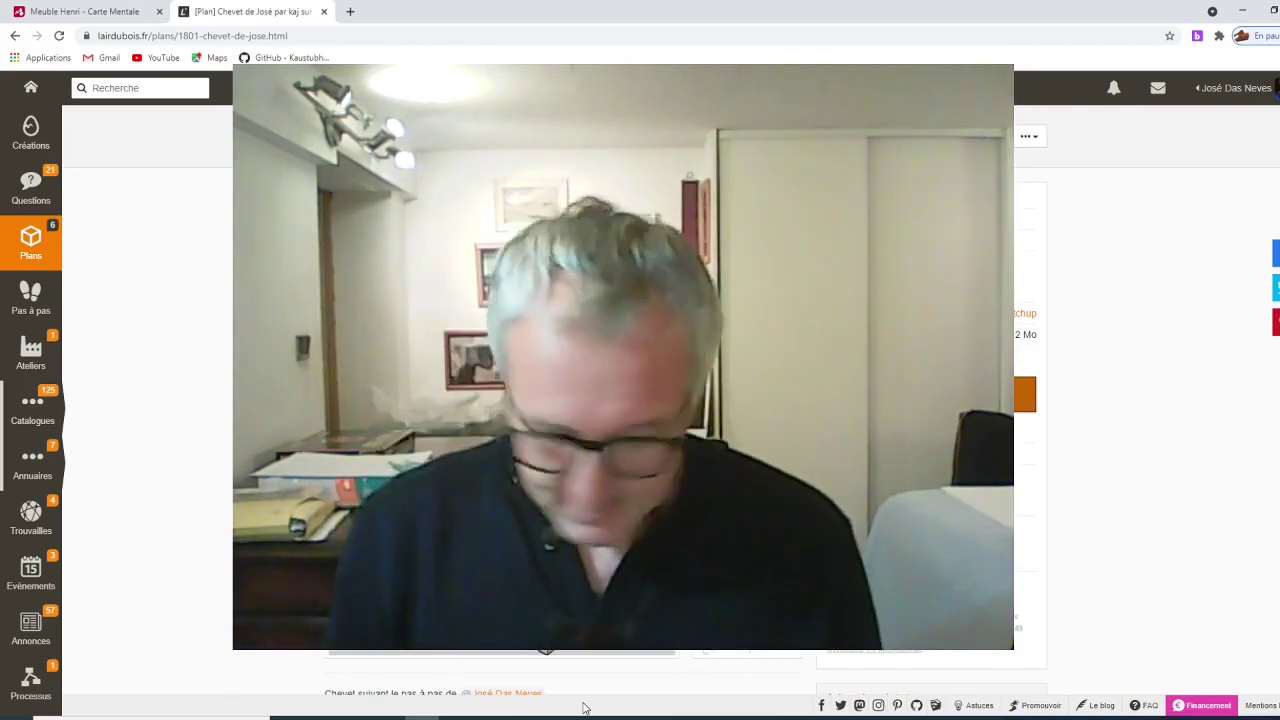
Follow the link from the 'Chevet de José' plan to the SketchUp training pas-à-pas page.
{"action": "key", "text": "ctrl+alt+2"}
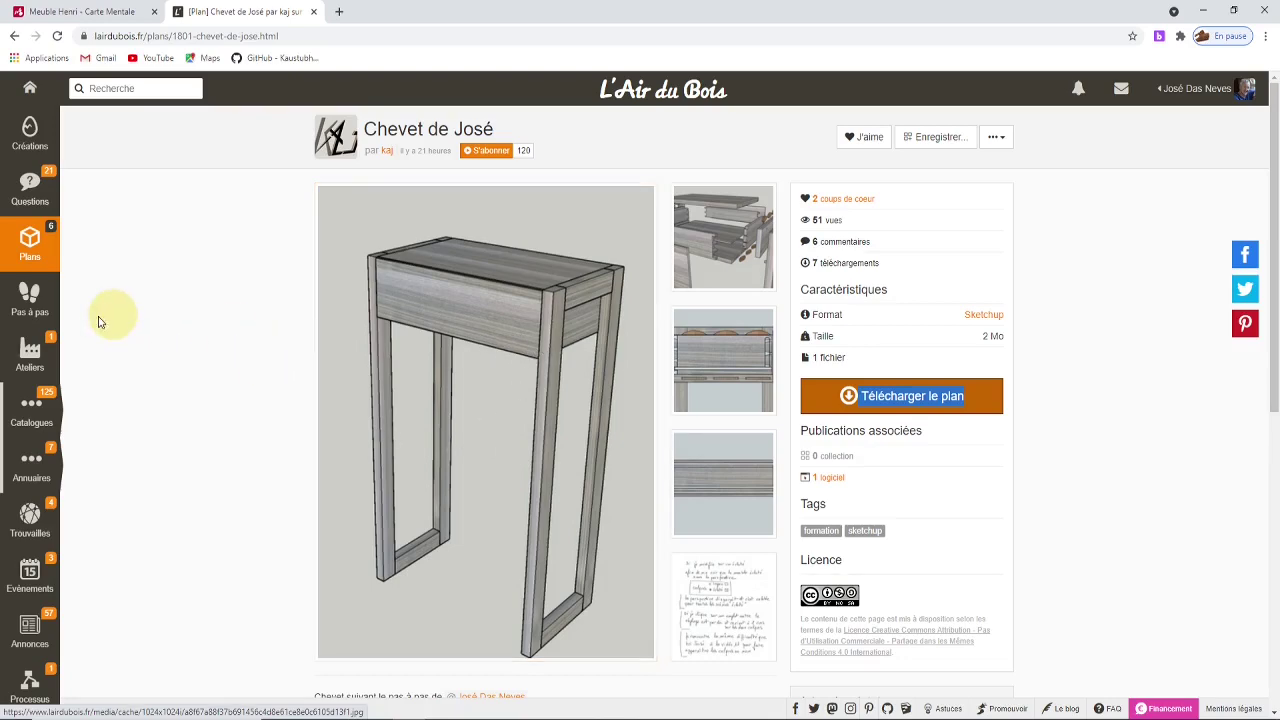
{"action": "scroll", "scroll_direction": "down", "scroll_amount": 3}
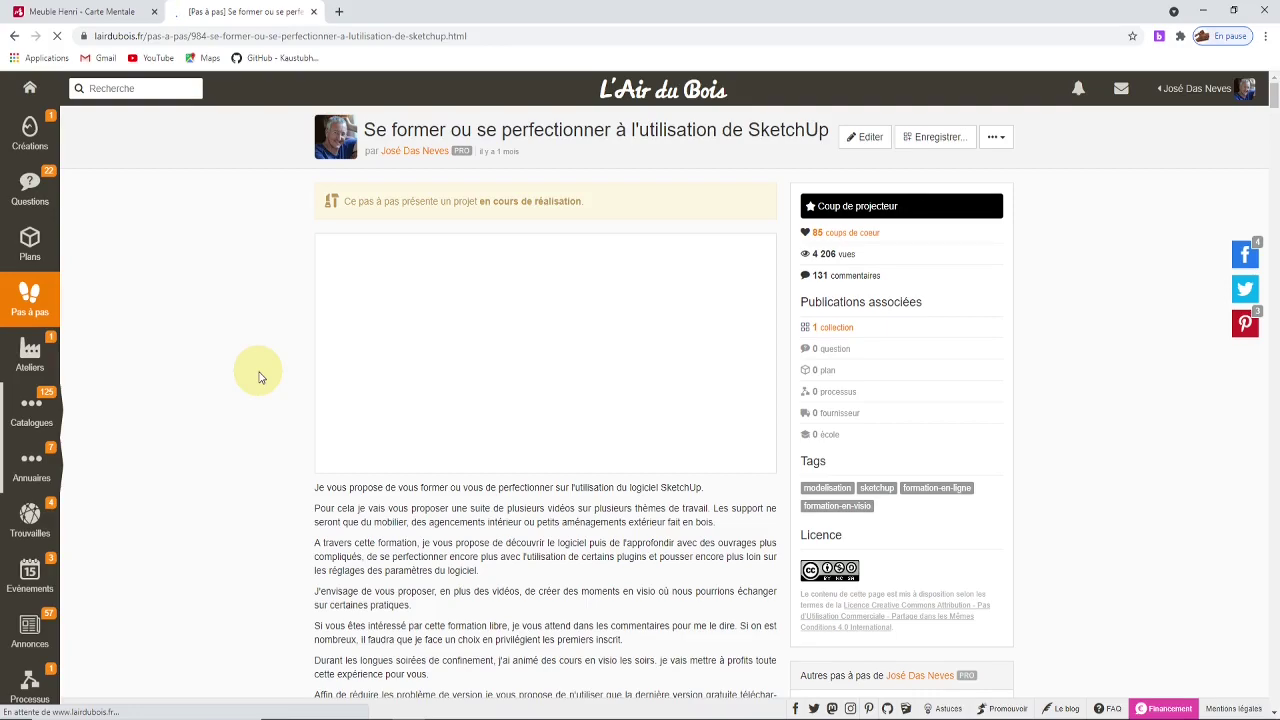
Scroll through the bedside console modelling videos down to the 'les sections' video.
{"action": "scroll", "scroll_direction": "down", "scroll_amount": 3}
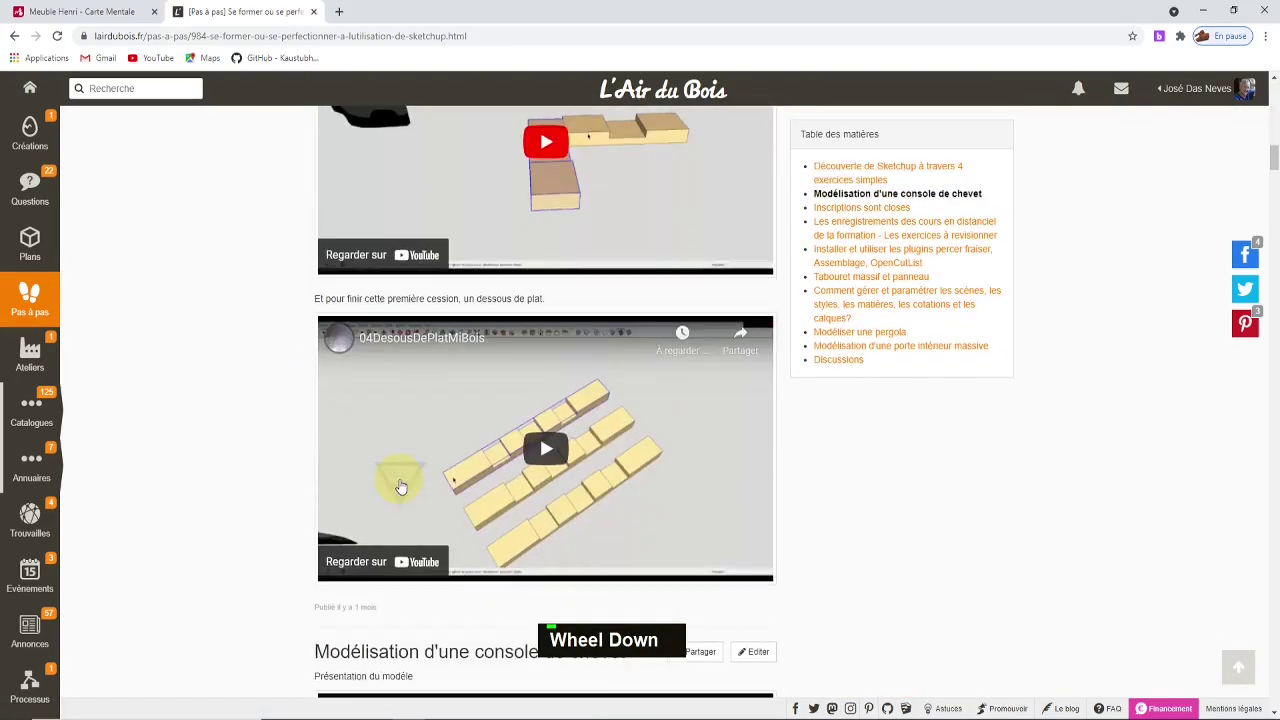
{"action": "scroll", "scroll_direction": "down", "scroll_amount": 3}
{"action": "scroll", "scroll_direction": "up", "scroll_amount": 3}
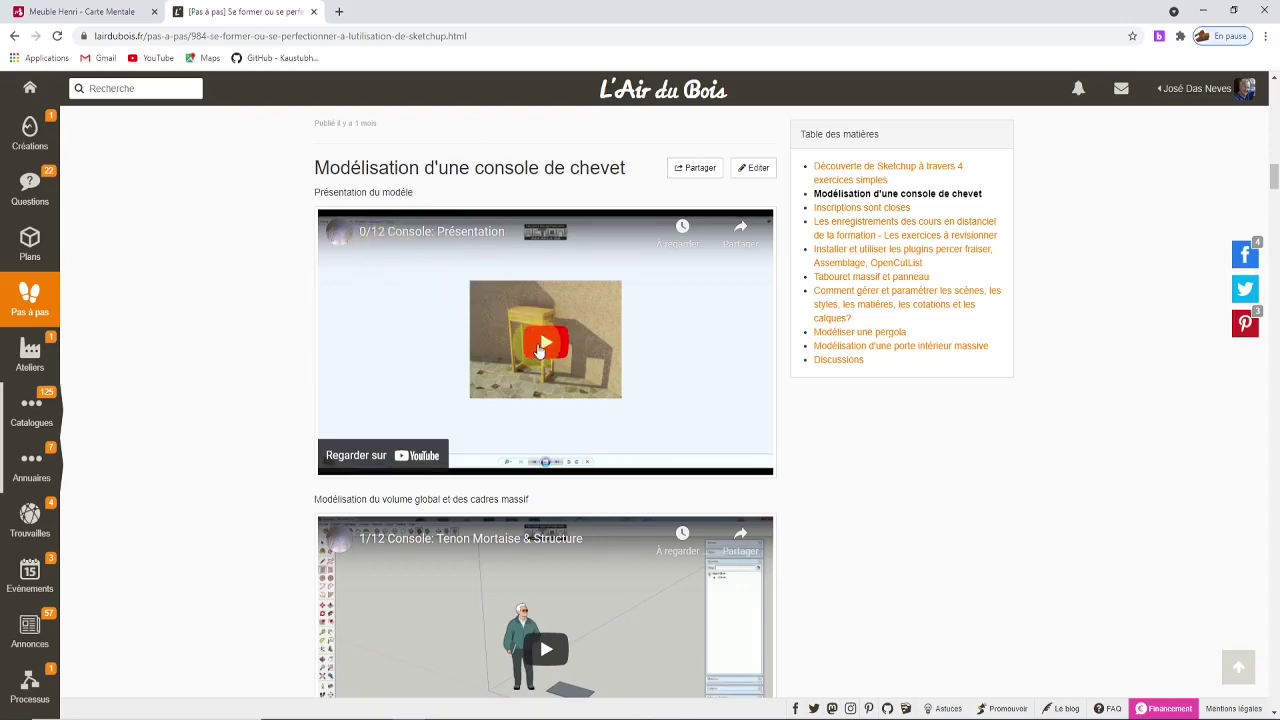
{"action": "scroll", "scroll_direction": "down", "scroll_amount": 3}
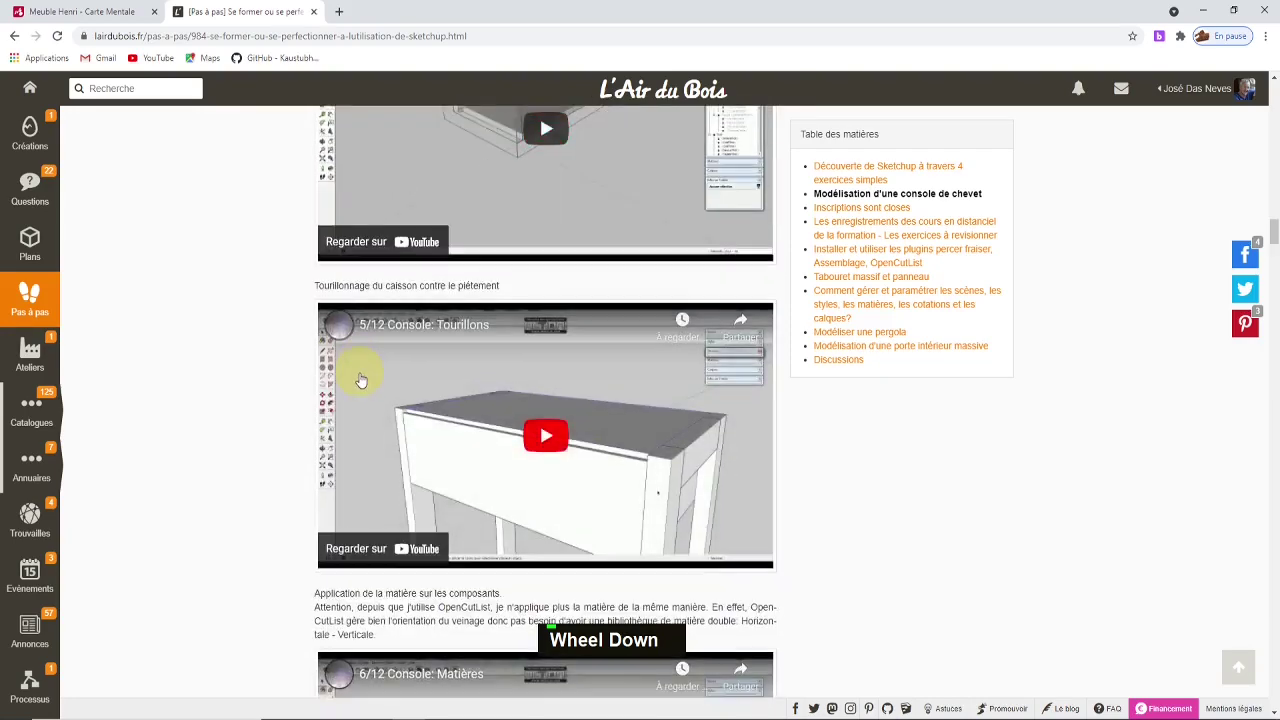
{"action": "scroll", "scroll_direction": "down", "scroll_amount": 3}
{"action": "scroll", "scroll_direction": "up", "scroll_amount": 3}
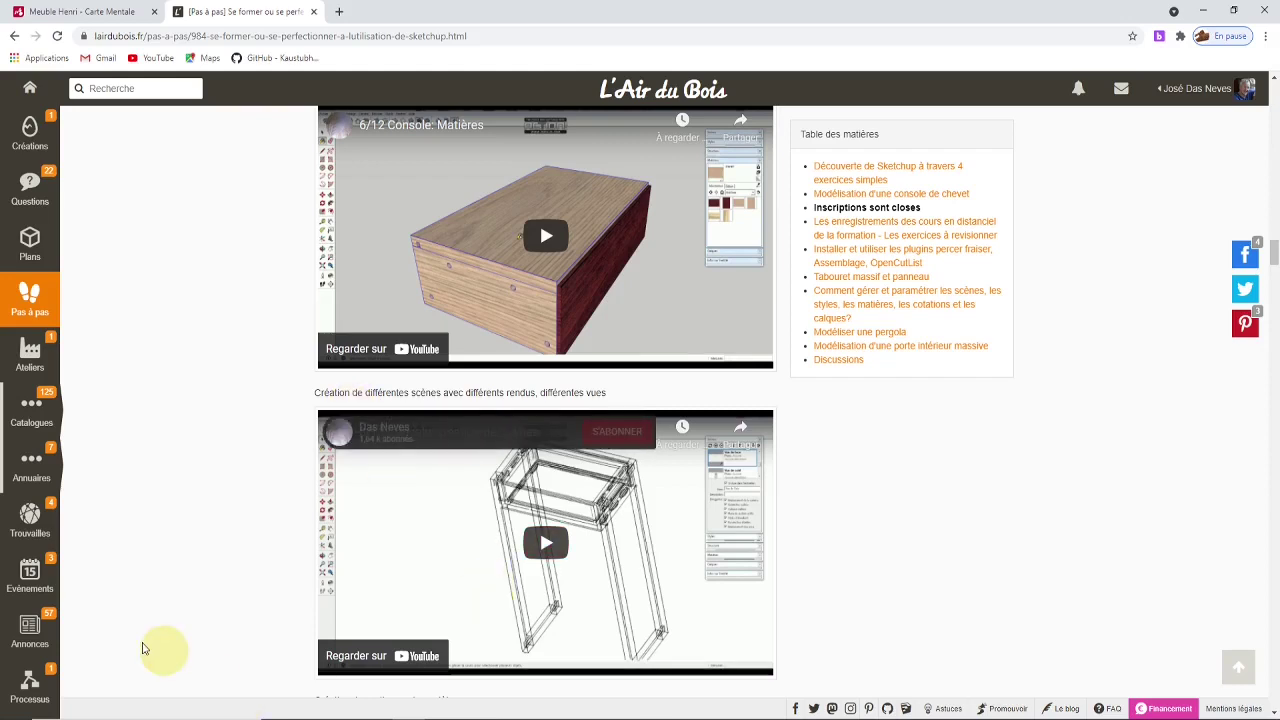
{"action": "scroll", "scroll_direction": "down", "scroll_amount": 3}
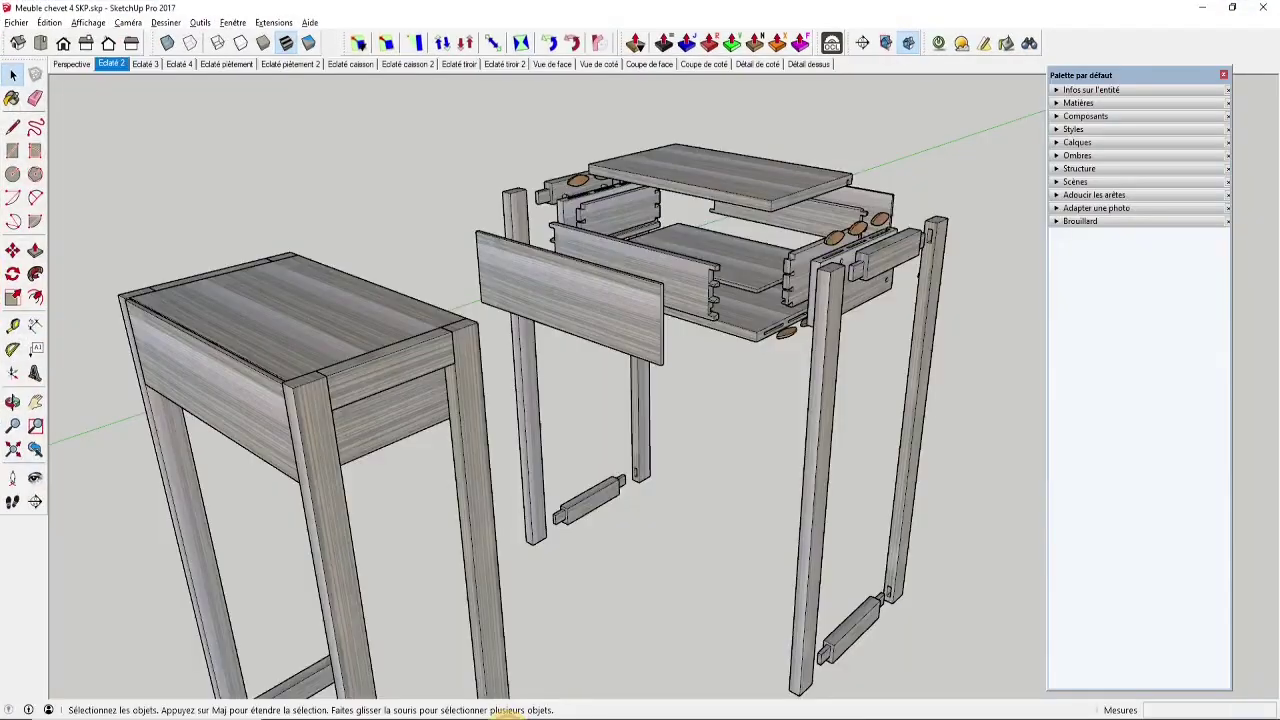
Orbit the SketchUp view to bring the assembled and exploded consoles fully into view.
{"action": "scroll", "scroll_direction": "down", "scroll_amount": 3}
{"action": "middle_click", "coordinate": [295, 259]}
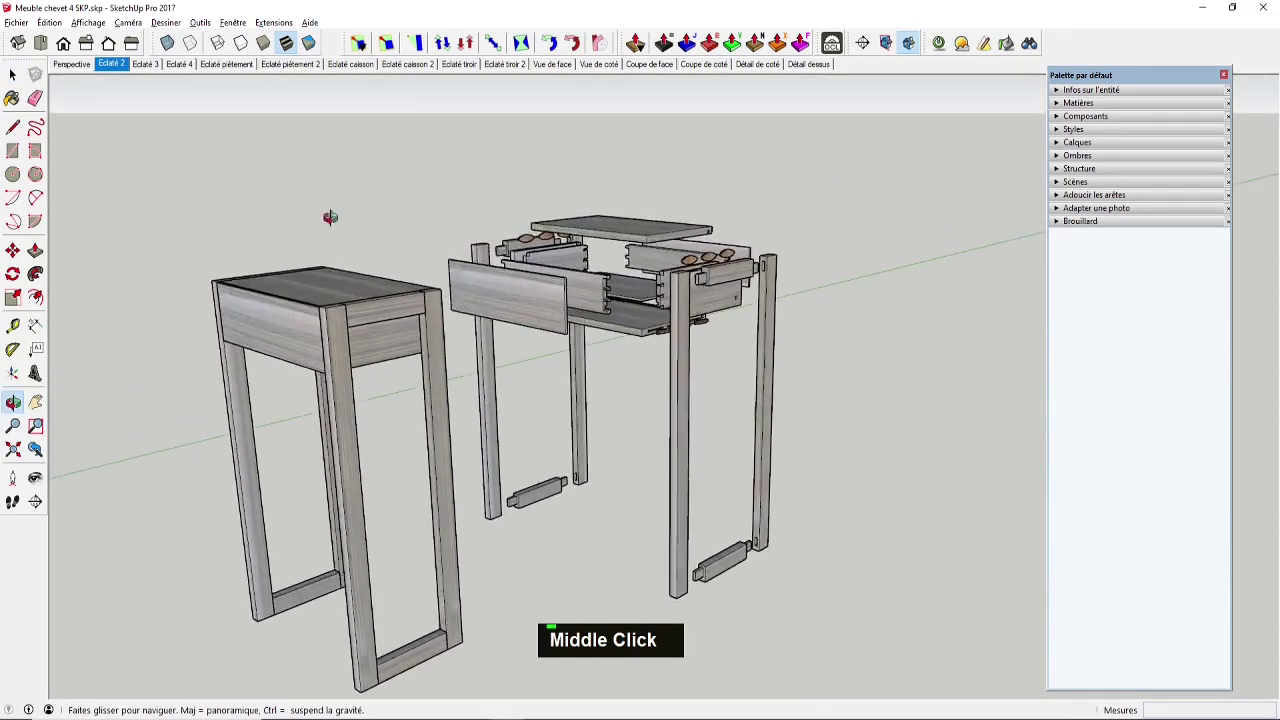
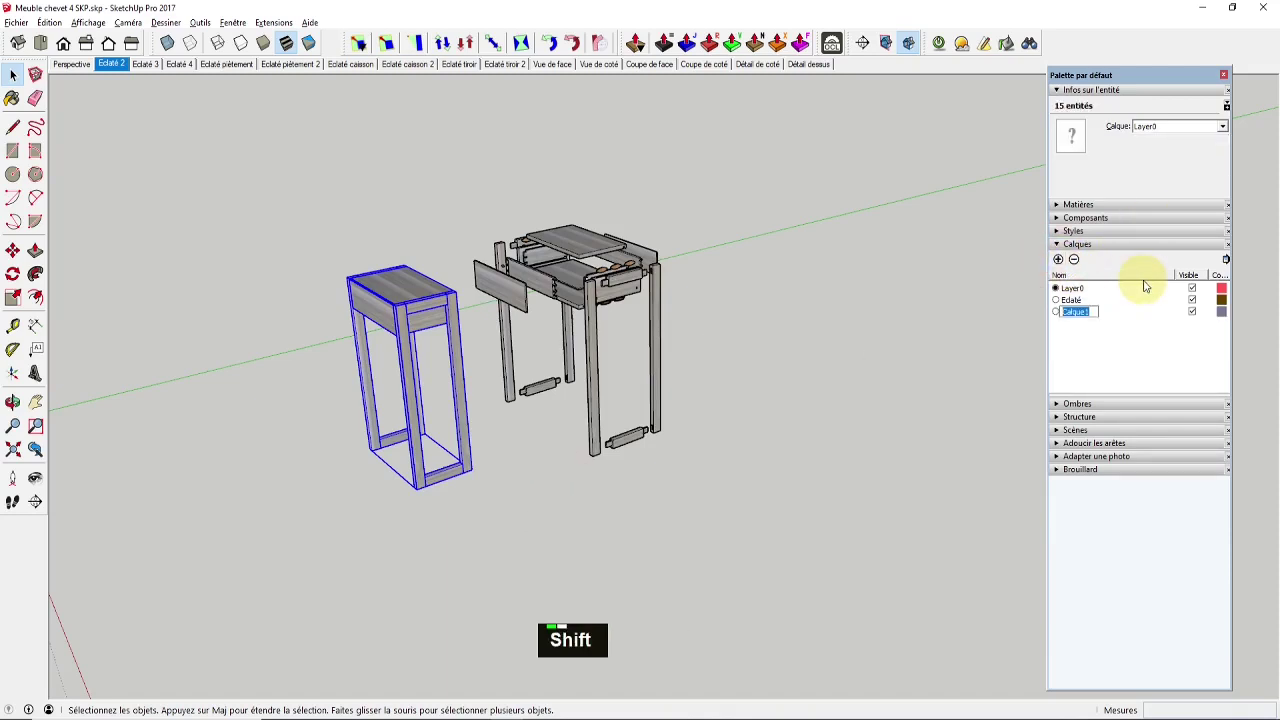
Name the new layer 'Meuble', correcting the mistyped 'per' first.
{"action": "type", "text": "per"}
{"action": "key", "text": "BackSpace"}
{"action": "key", "text": "BackSpace"}
{"action": "type", "text": "meuble"}
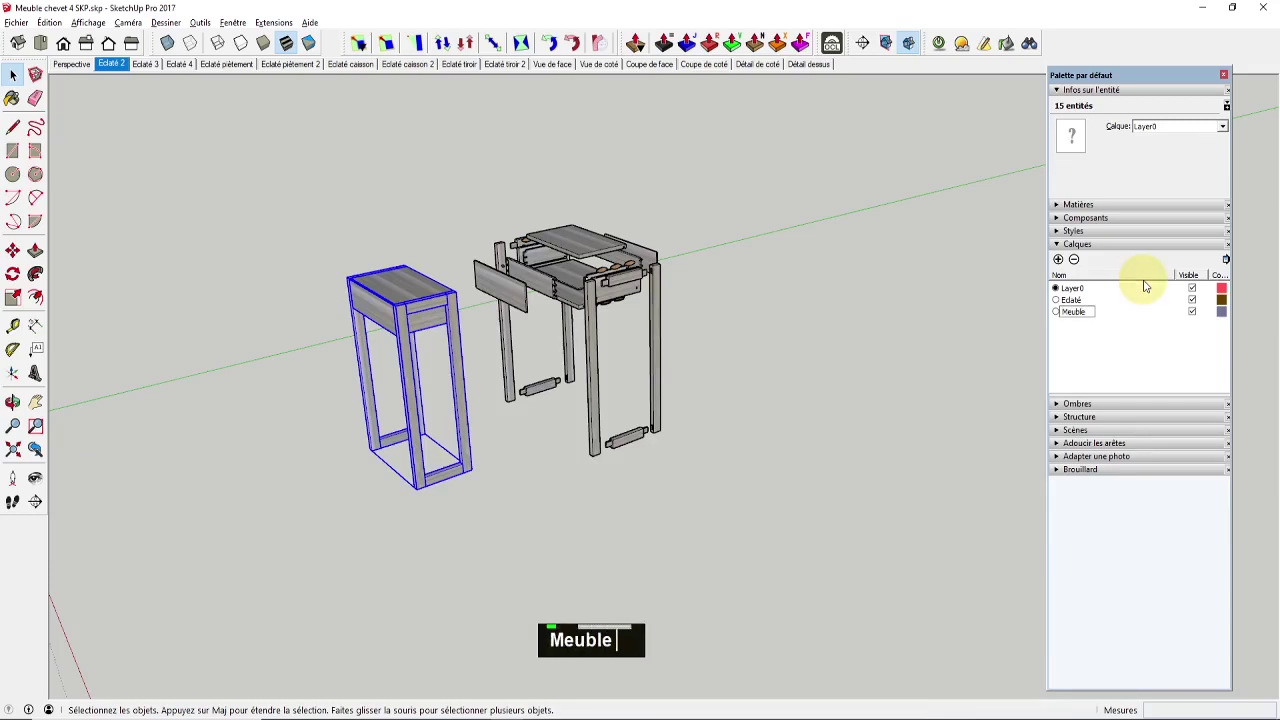
{"action": "key", "text": "Return"}
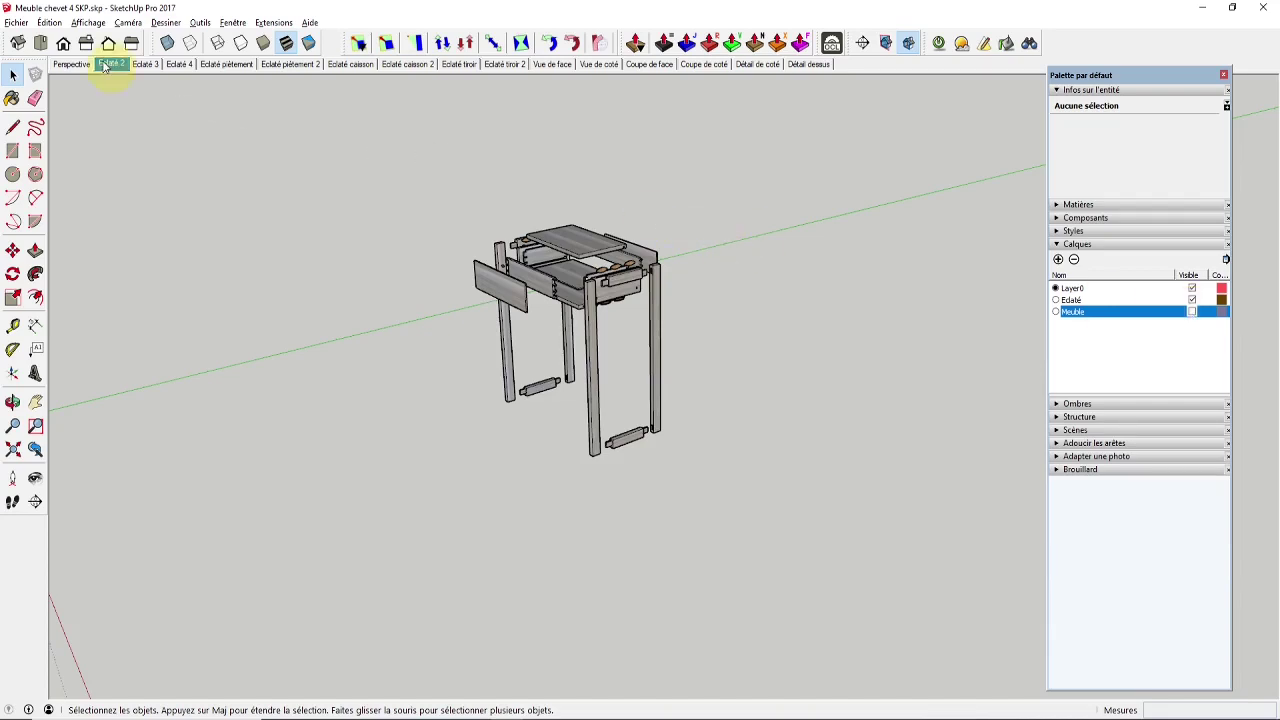
{"action": "scroll", "scroll_direction": "up", "scroll_amount": 3}
{"action": "middle_click", "coordinate": [689, 284]}
{"action": "scroll", "scroll_direction": "up", "scroll_amount": 3}
{"action": "middle_click", "coordinate": [703, 235]}
{"action": "scroll", "scroll_direction": "down", "scroll_amount": 3}
{"action": "scroll", "scroll_direction": "up", "scroll_amount": 3}
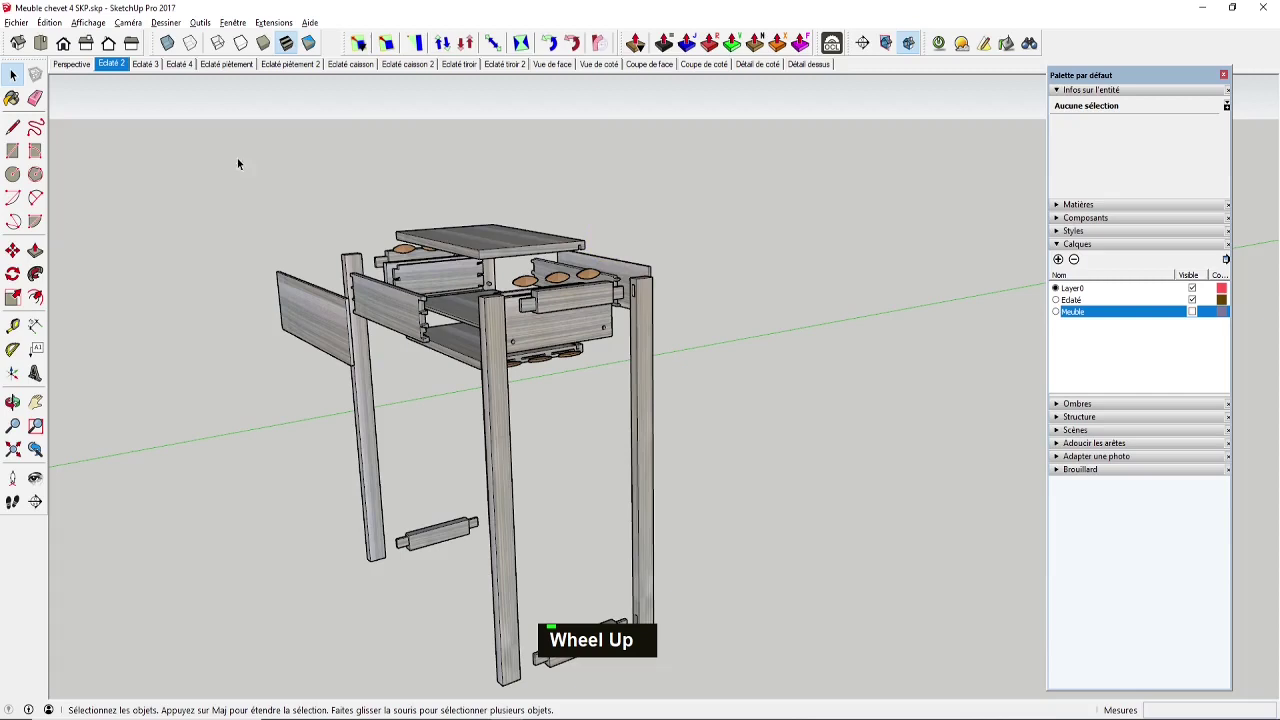
{"action": "right_click", "coordinate": [109, 67]}
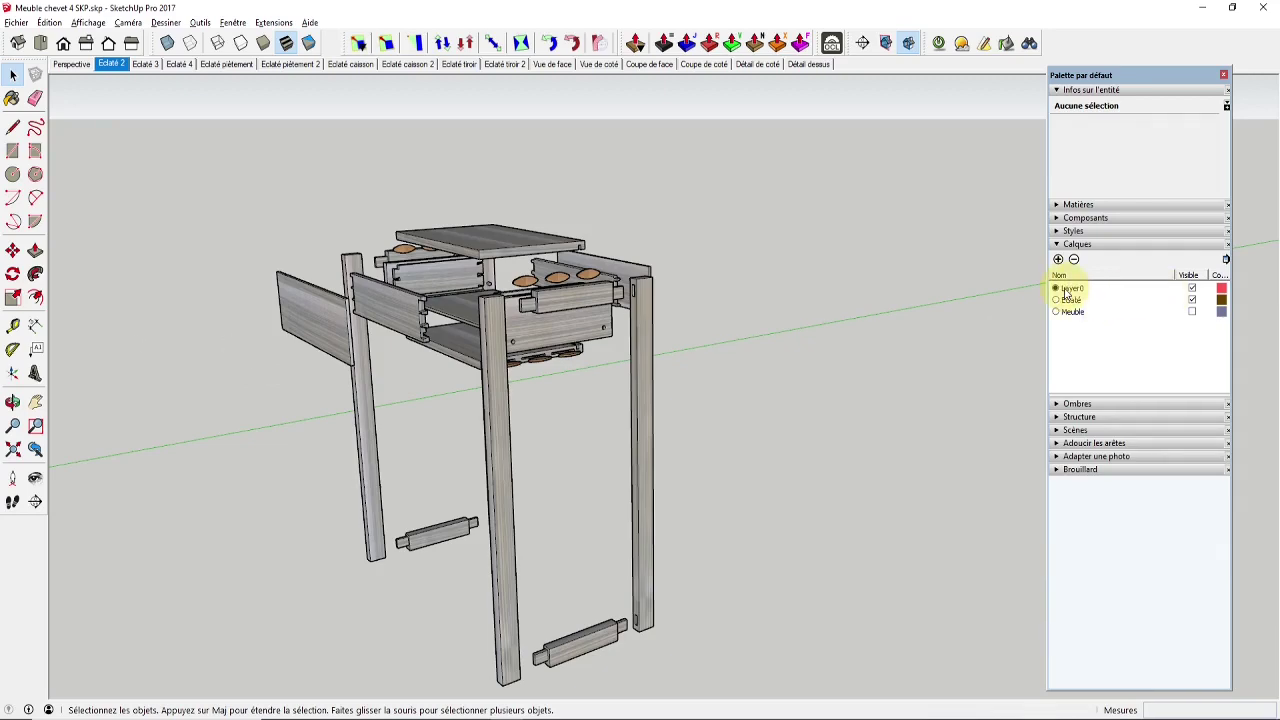
Enter the exploded parts group and then the Caisson group to reach its top board.
{"action": "middle_click", "coordinate": [481, 259]}
{"action": "scroll", "scroll_direction": "up", "scroll_amount": 3}
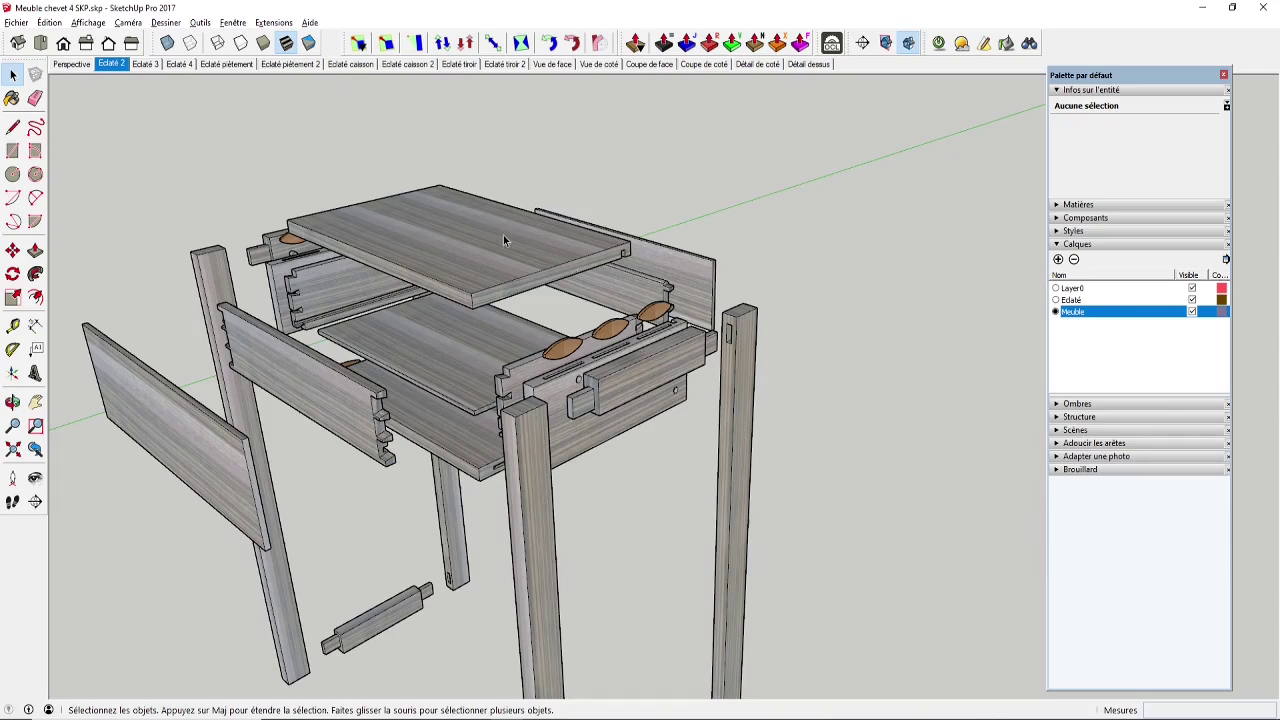
{"action": "double_click", "coordinate": [508, 237]}
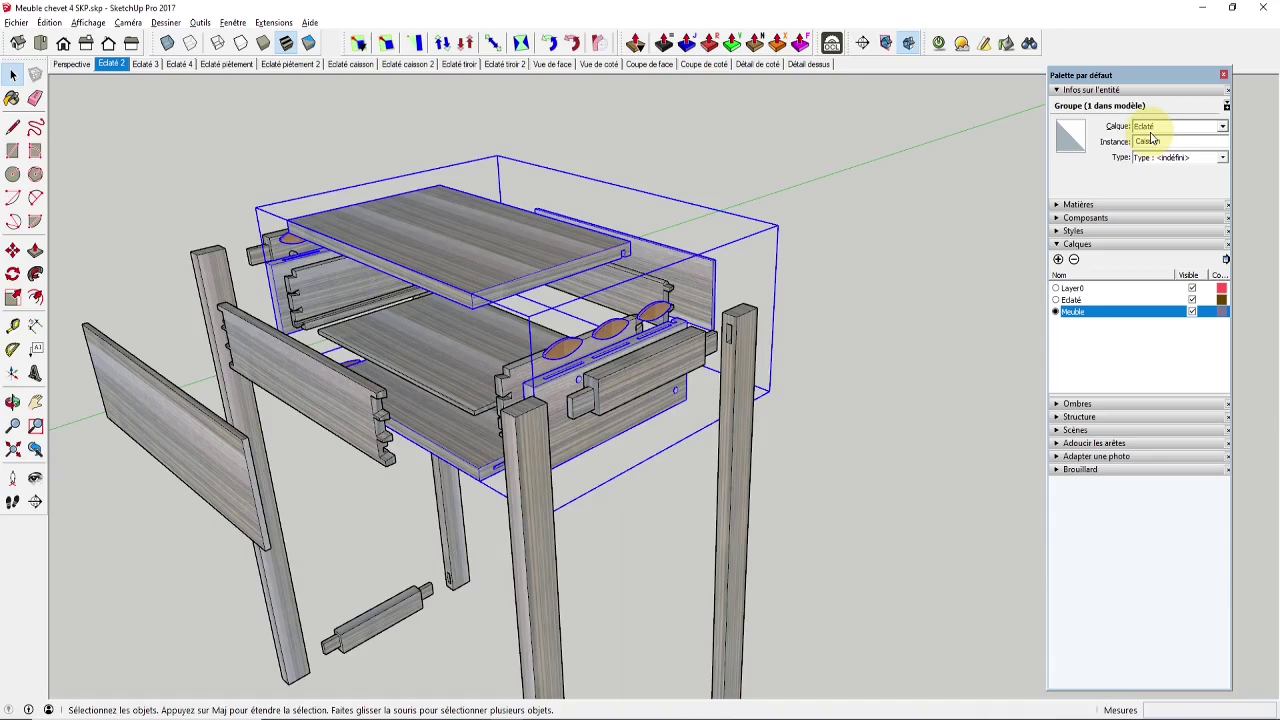
{"action": "double_click", "coordinate": [559, 248]}
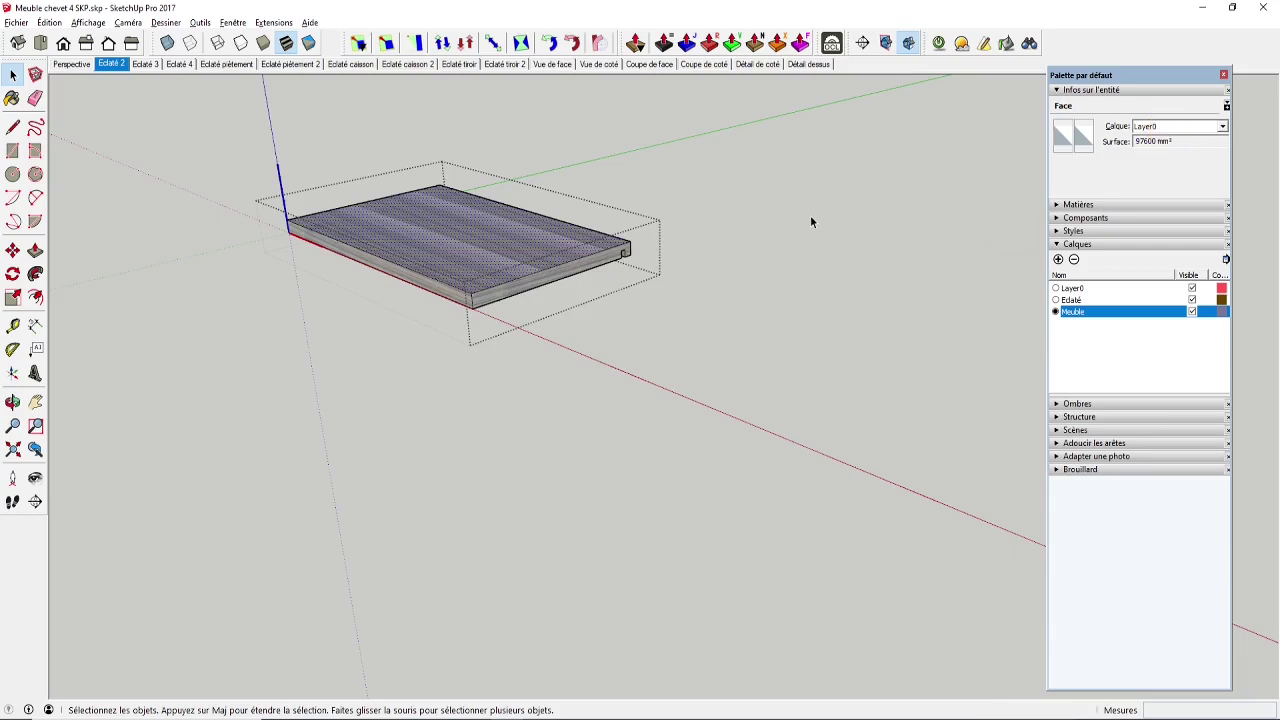
Zoom out and orbit back to the top level so the assembled console is in view.
{"action": "scroll", "scroll_direction": "down", "scroll_amount": 3}
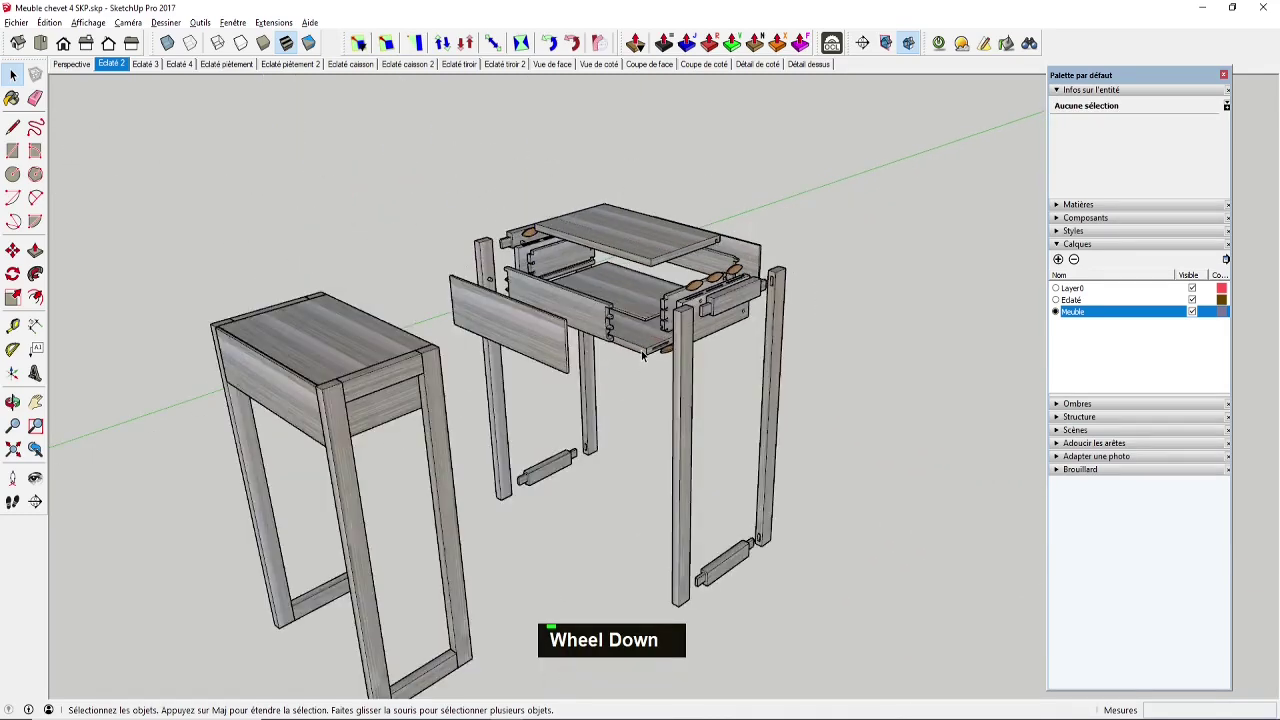
{"action": "scroll", "scroll_direction": "down", "scroll_amount": 3}
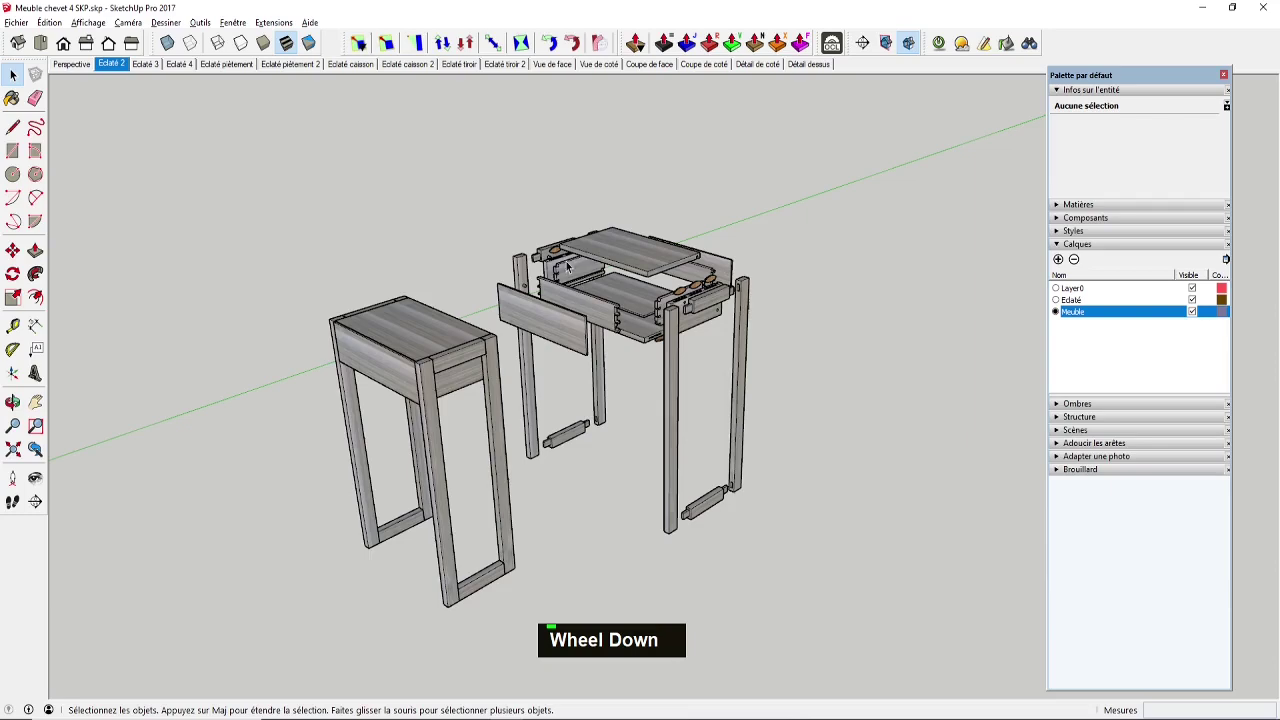
{"action": "scroll", "scroll_direction": "down", "scroll_amount": 3}
{"action": "scroll", "scroll_direction": "up", "scroll_amount": 3}
{"action": "scroll", "scroll_direction": "down", "scroll_amount": 3}
{"action": "middle_click", "coordinate": [633, 278]}
{"action": "scroll", "scroll_direction": "up", "scroll_amount": 3}
{"action": "scroll", "scroll_direction": "down", "scroll_amount": 3}
{"action": "middle_click", "coordinate": [657, 296]}
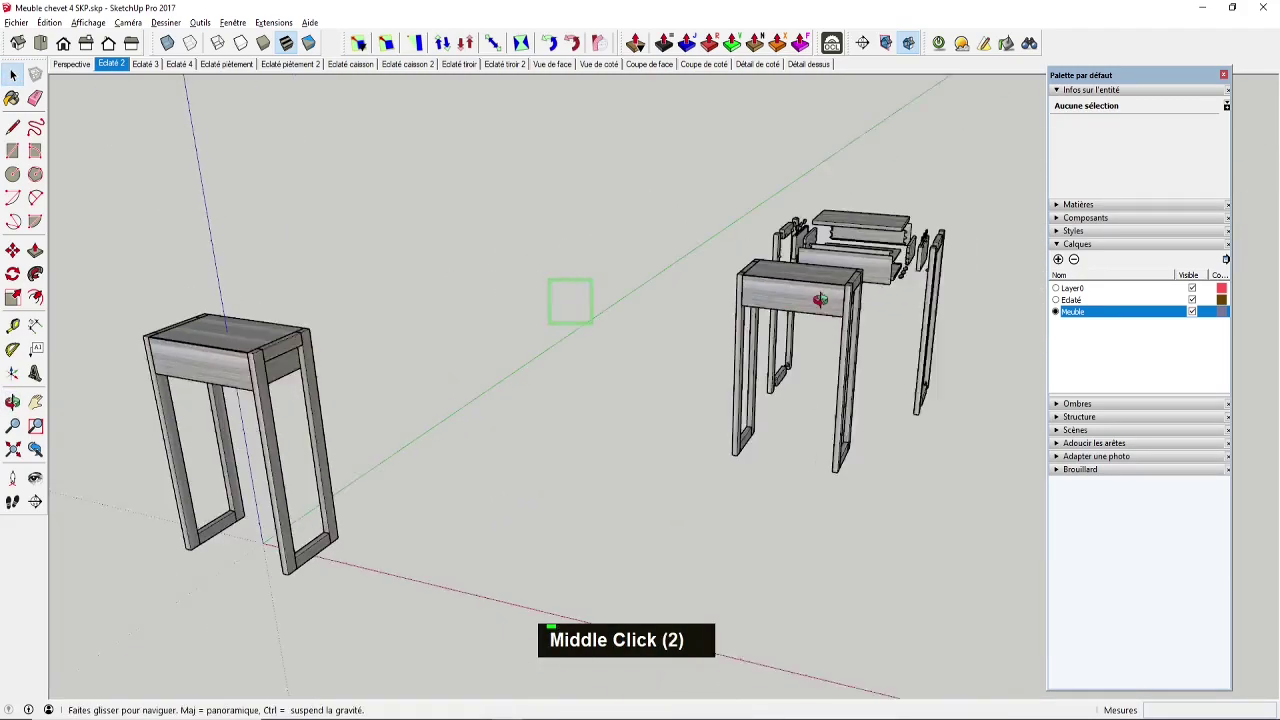
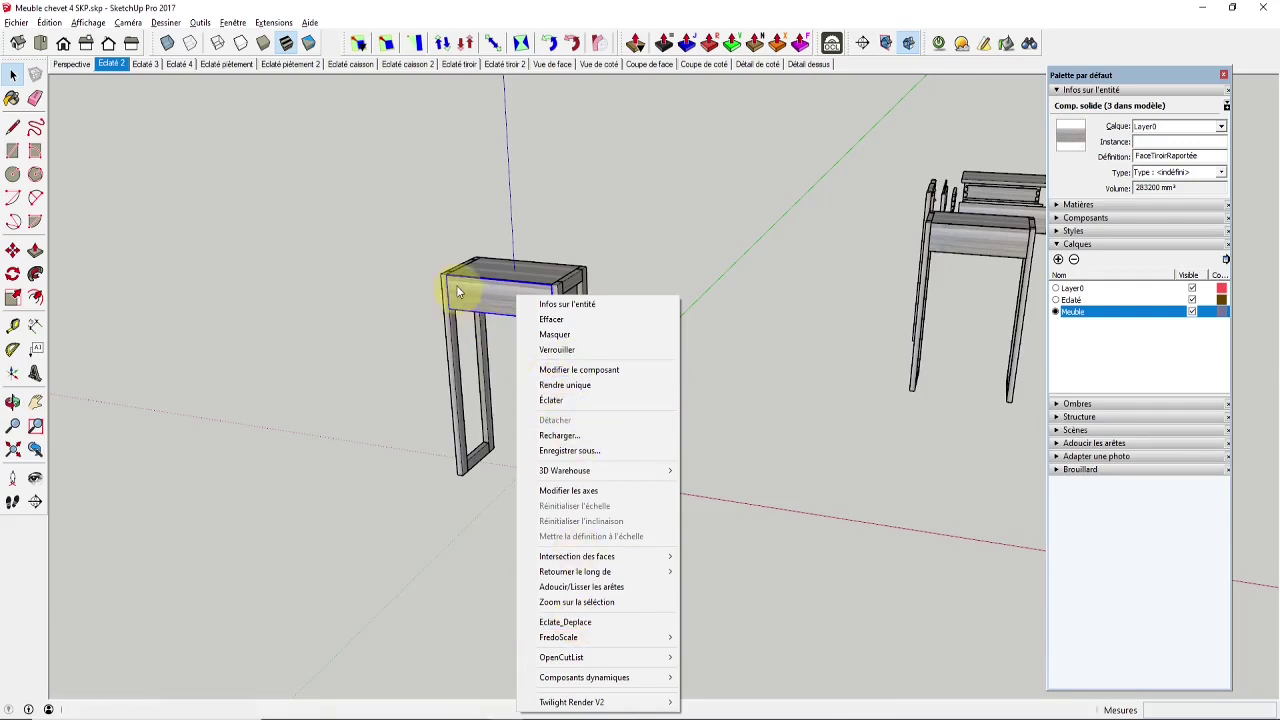
{"action": "key", "text": "space"}
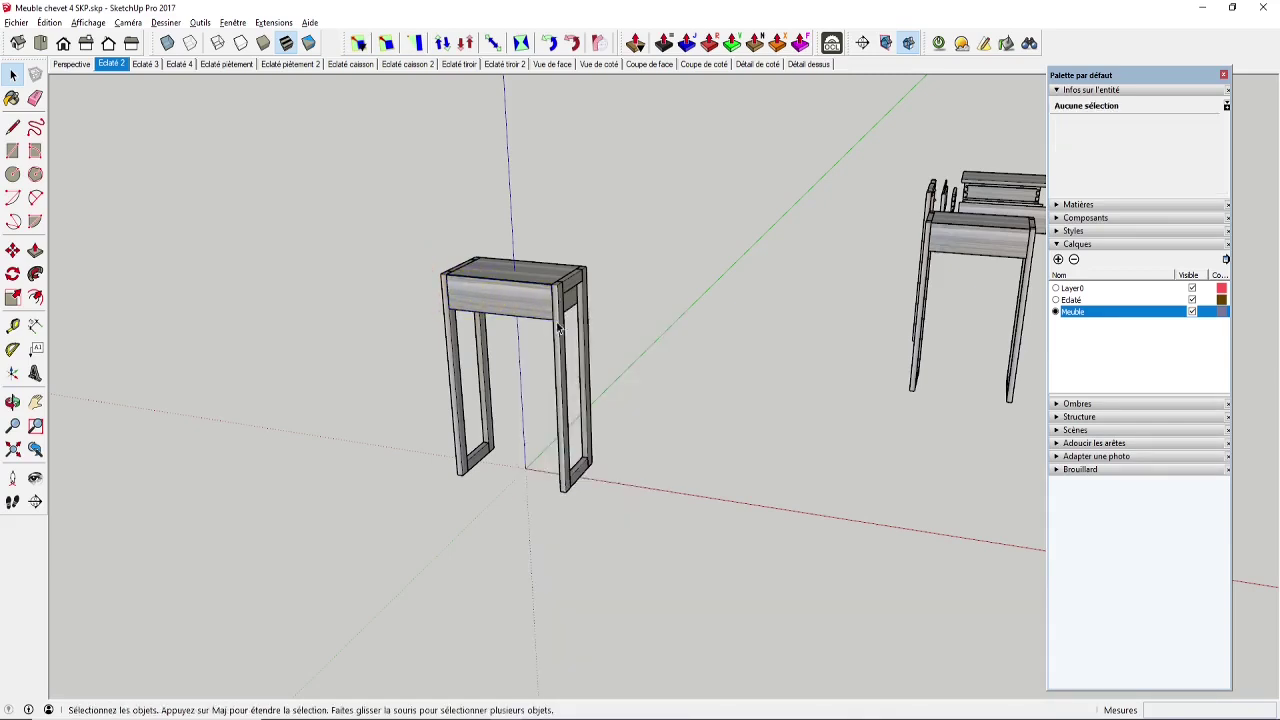
Orbit and zoom around the two assembled consoles and the exploded parts.
{"action": "scroll", "scroll_direction": "down", "scroll_amount": 3}
{"action": "middle_click", "coordinate": [965, 253]}
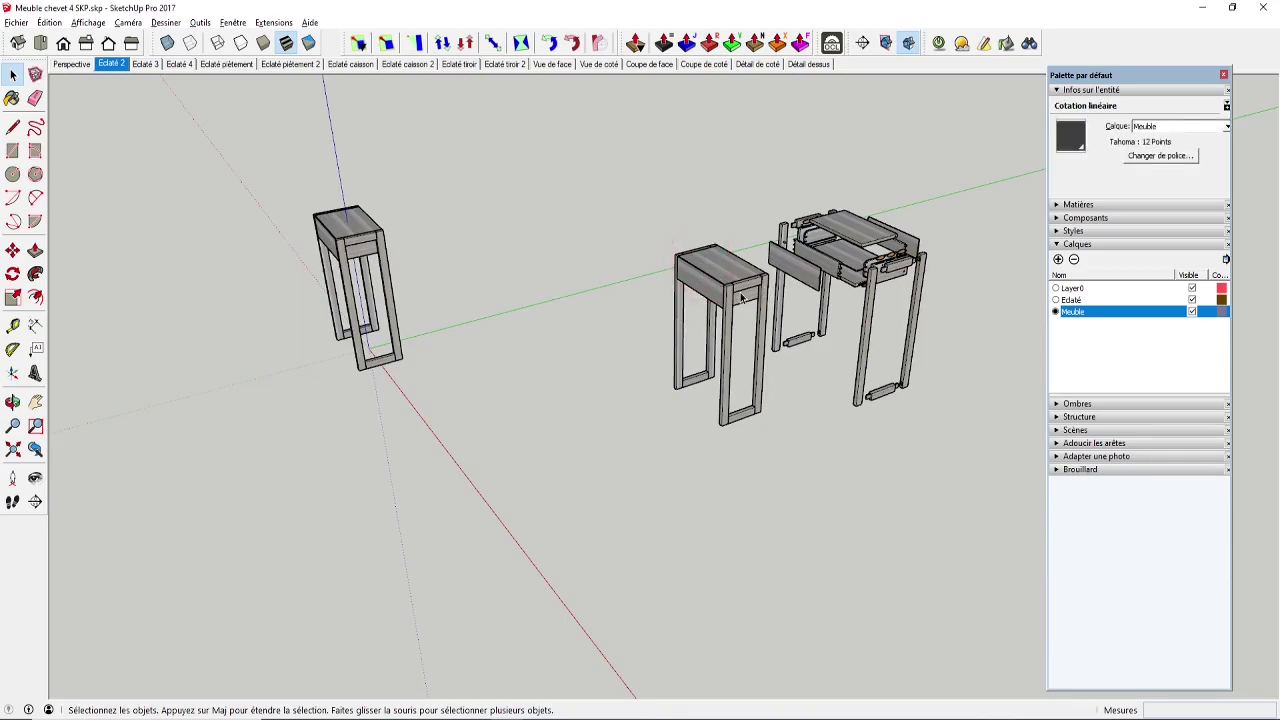
{"action": "middle_click", "coordinate": [746, 281]}
{"action": "middle_click", "coordinate": [741, 283]}
{"action": "scroll", "scroll_direction": "up", "scroll_amount": 3}
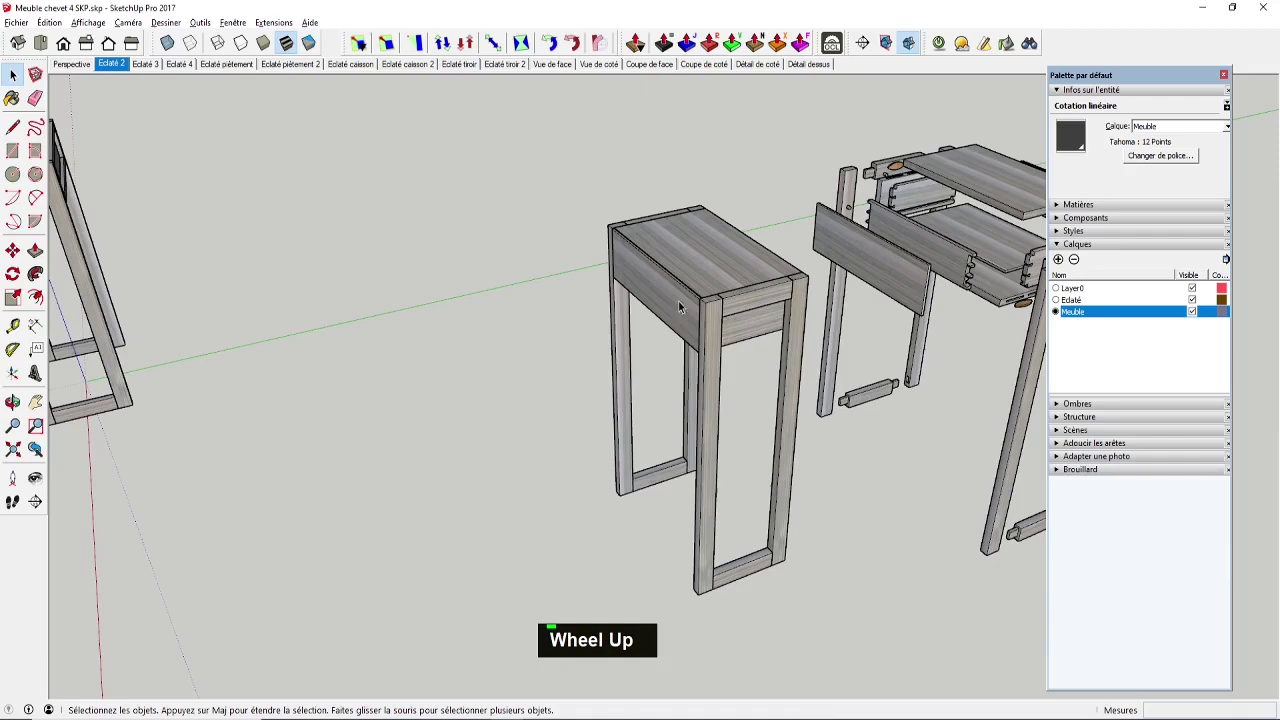
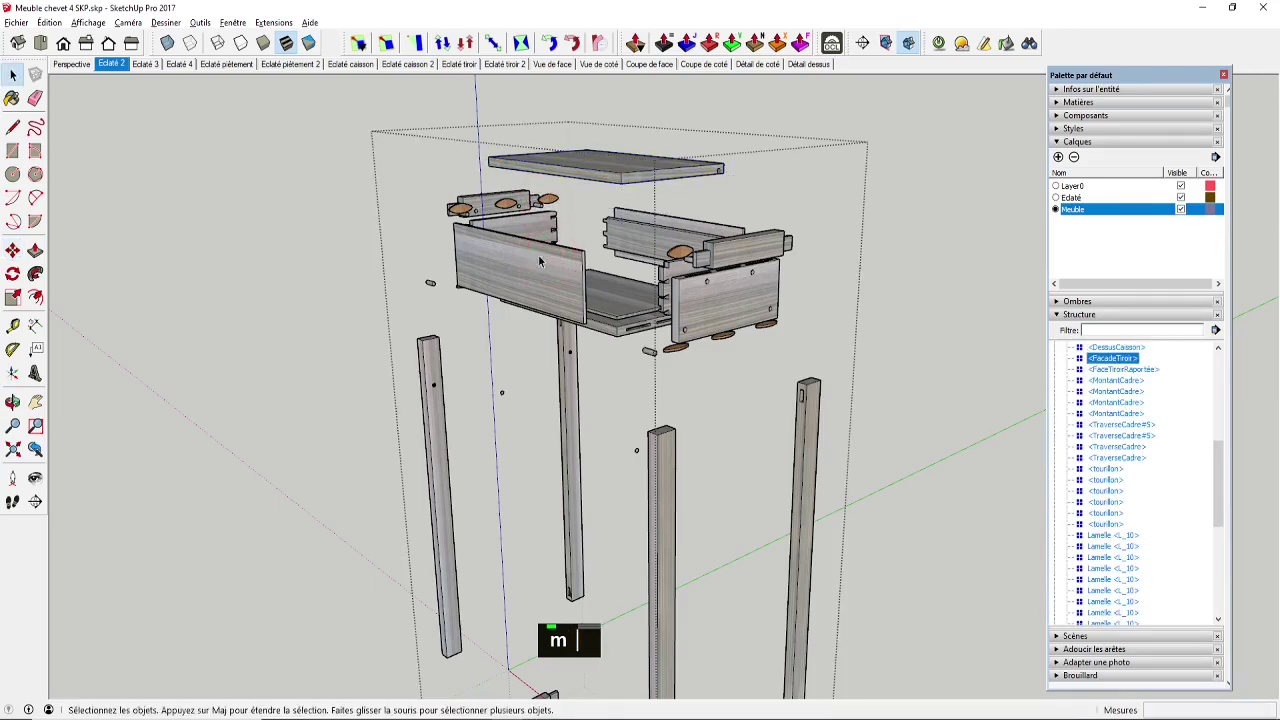
Move the FaceTiroirRapportée drawer front up and left away from the drawer box.
{"action": "double_click", "coordinate": [464, 241]}
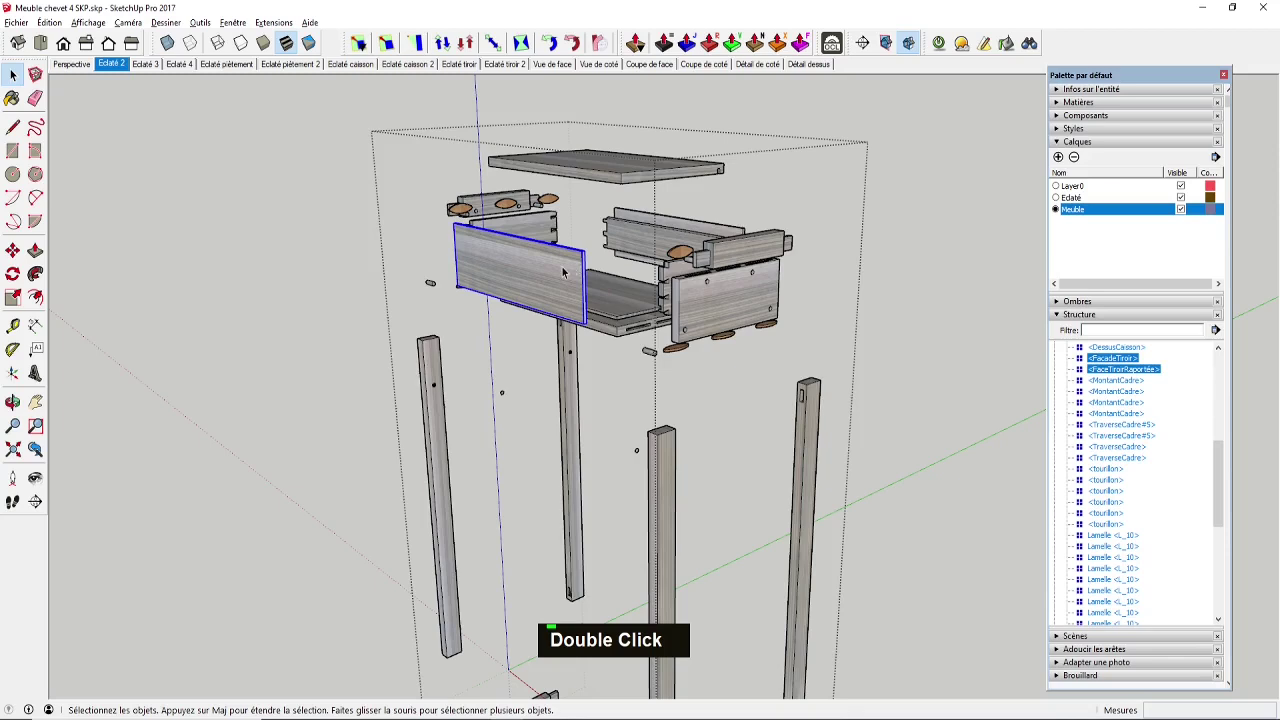
{"action": "key", "text": "m"}
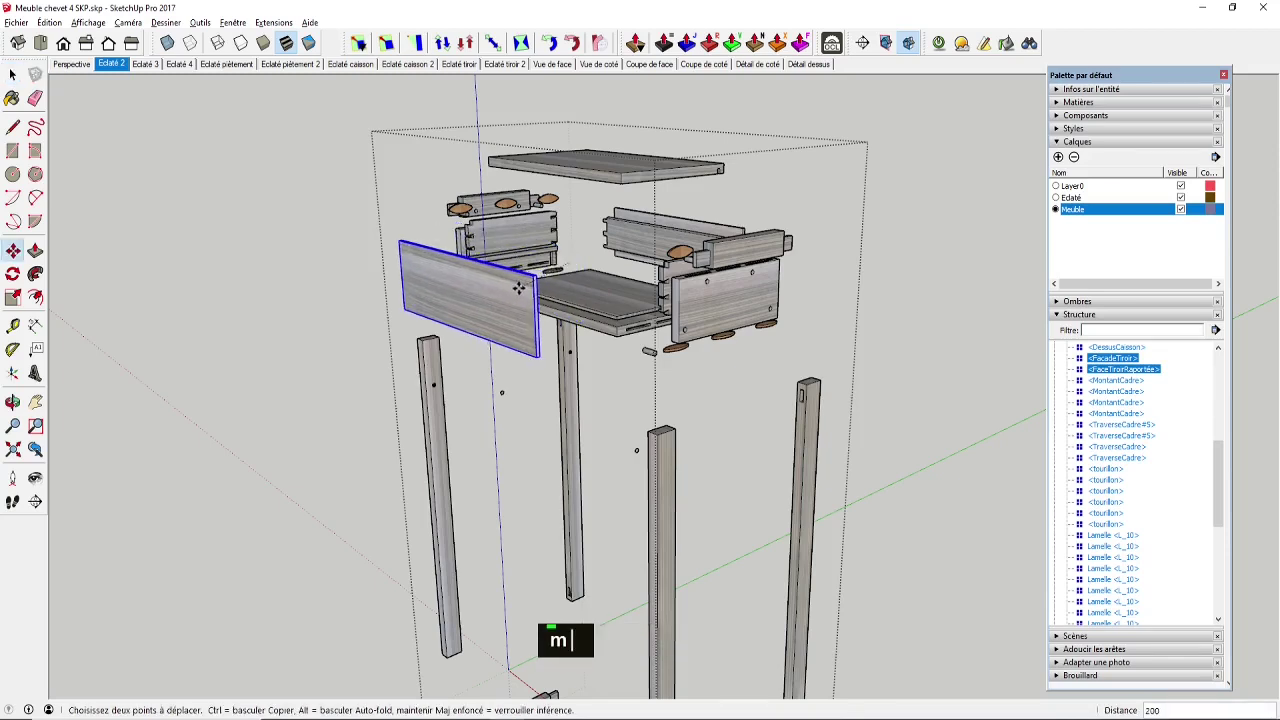
{"action": "key", "text": "m"}
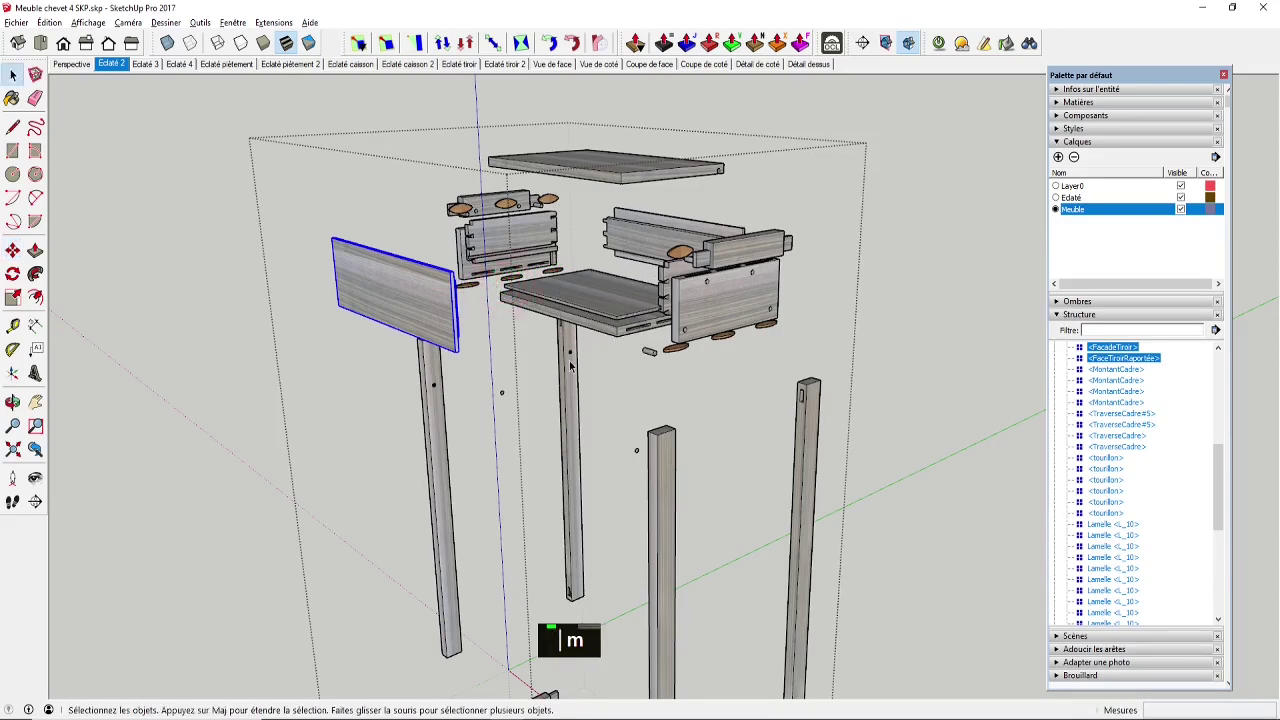
Spread the legs and rails below the drawer with Move while orbiting around them.
{"action": "scroll", "scroll_direction": "up", "scroll_amount": 3}
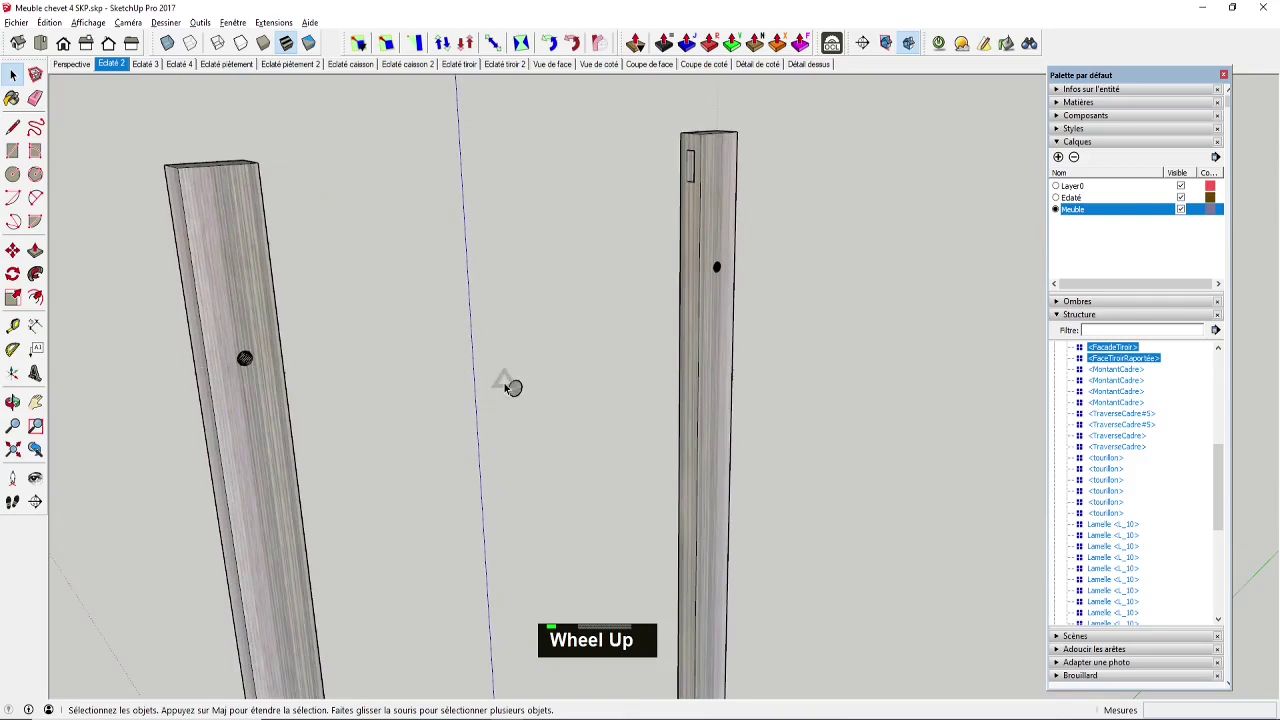
{"action": "key", "text": "m"}
{"action": "scroll", "scroll_direction": "down", "scroll_amount": 3}
{"action": "key", "text": "m"}
{"action": "scroll", "scroll_direction": "down", "scroll_amount": 3}
{"action": "scroll", "scroll_direction": "down", "scroll_amount": 3}
{"action": "middle_click", "coordinate": [708, 526]}
{"action": "key", "text": ">"}
{"action": "middle_click", "coordinate": [554, 538]}
Delete two stray elements and frame the whole exploded console in view.
{"action": "scroll", "scroll_direction": "up", "scroll_amount": 3}
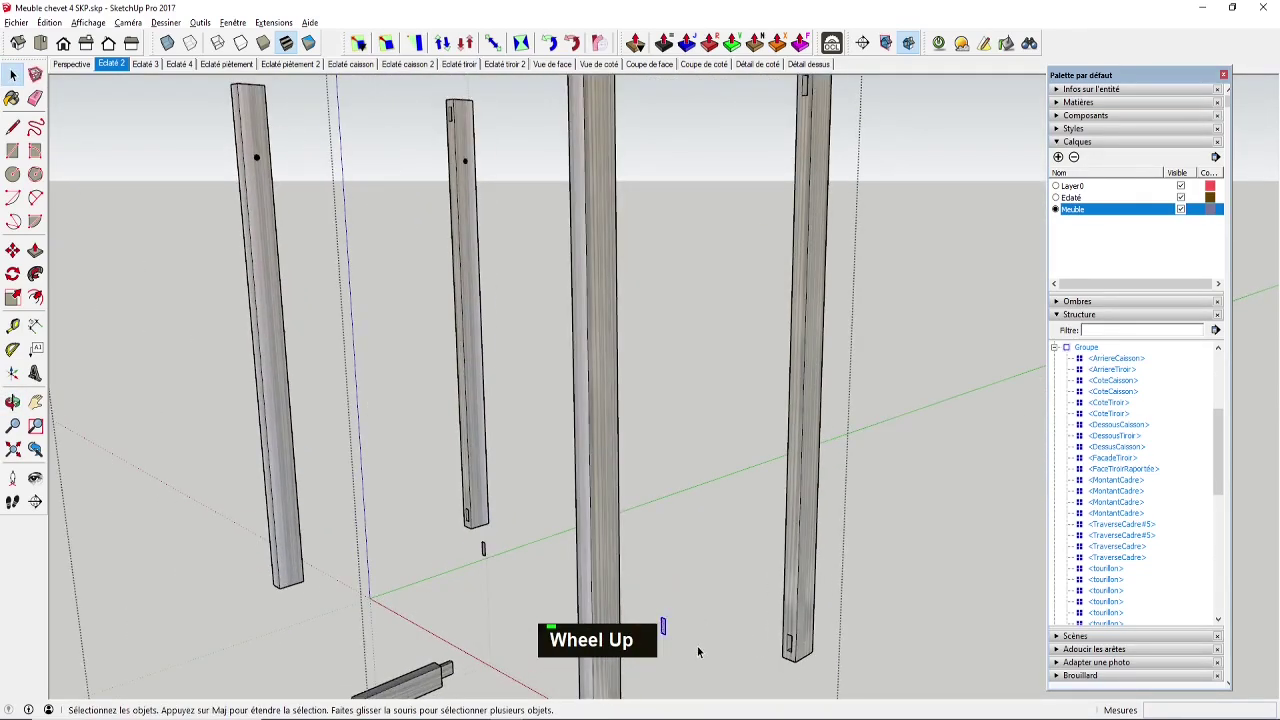
{"action": "key", "text": "Delete"}
{"action": "key", "text": "Delete"}
{"action": "scroll", "scroll_direction": "down", "scroll_amount": 3}
{"action": "middle_click", "coordinate": [303, 258]}
{"action": "scroll", "scroll_direction": "down", "scroll_amount": 3}
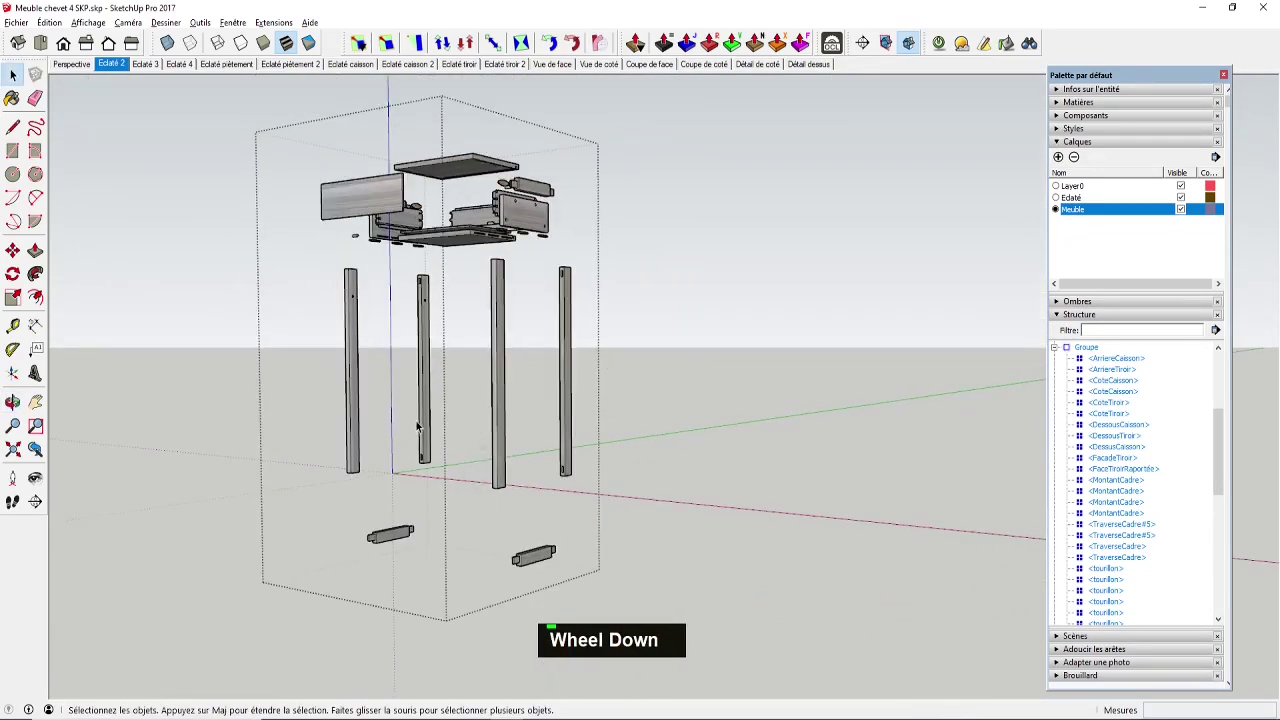
{"action": "middle_click", "coordinate": [431, 380]}
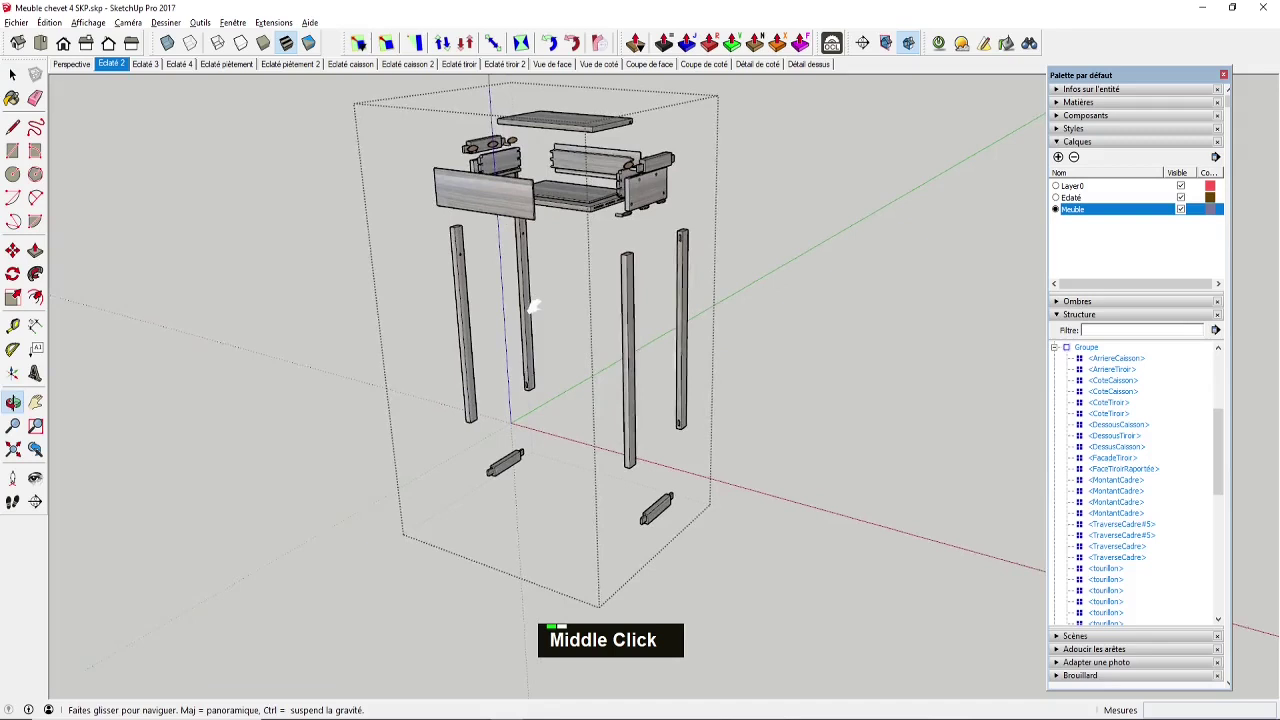
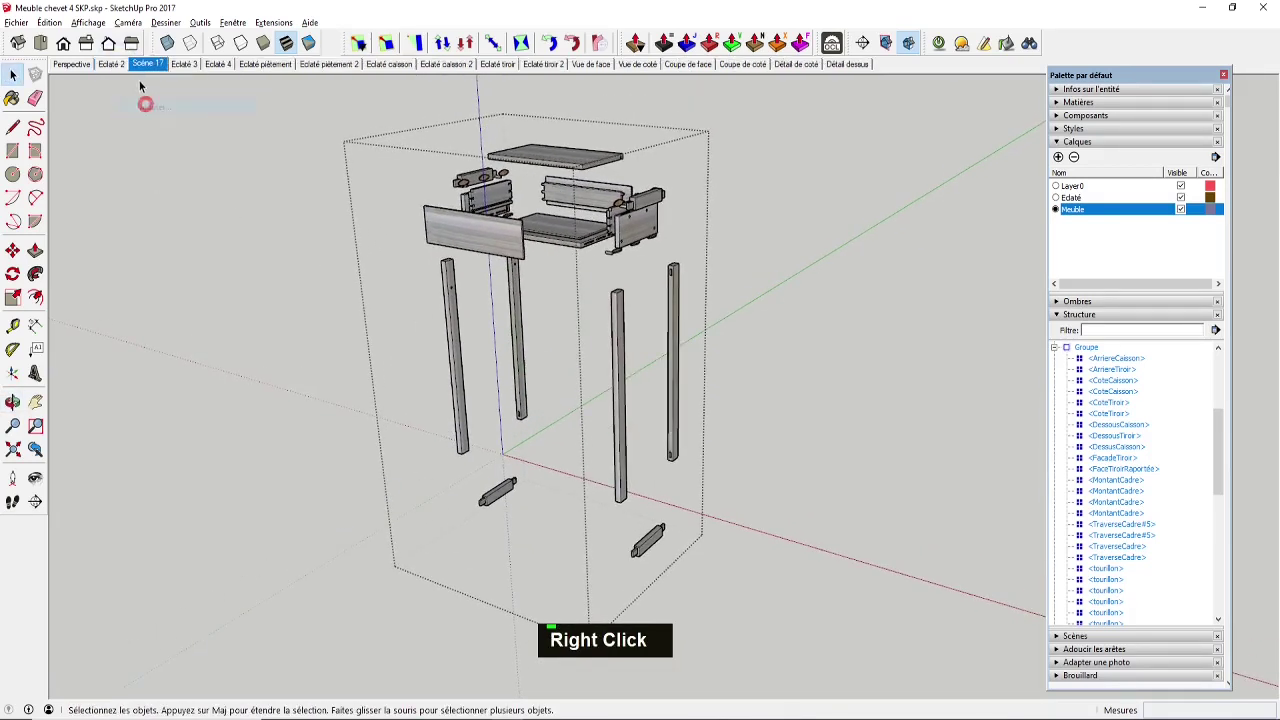
Add a new scene 'Scène 17' from the Eclaté 2 tab and leave the group edit.
{"action": "right_click", "coordinate": [149, 67]}
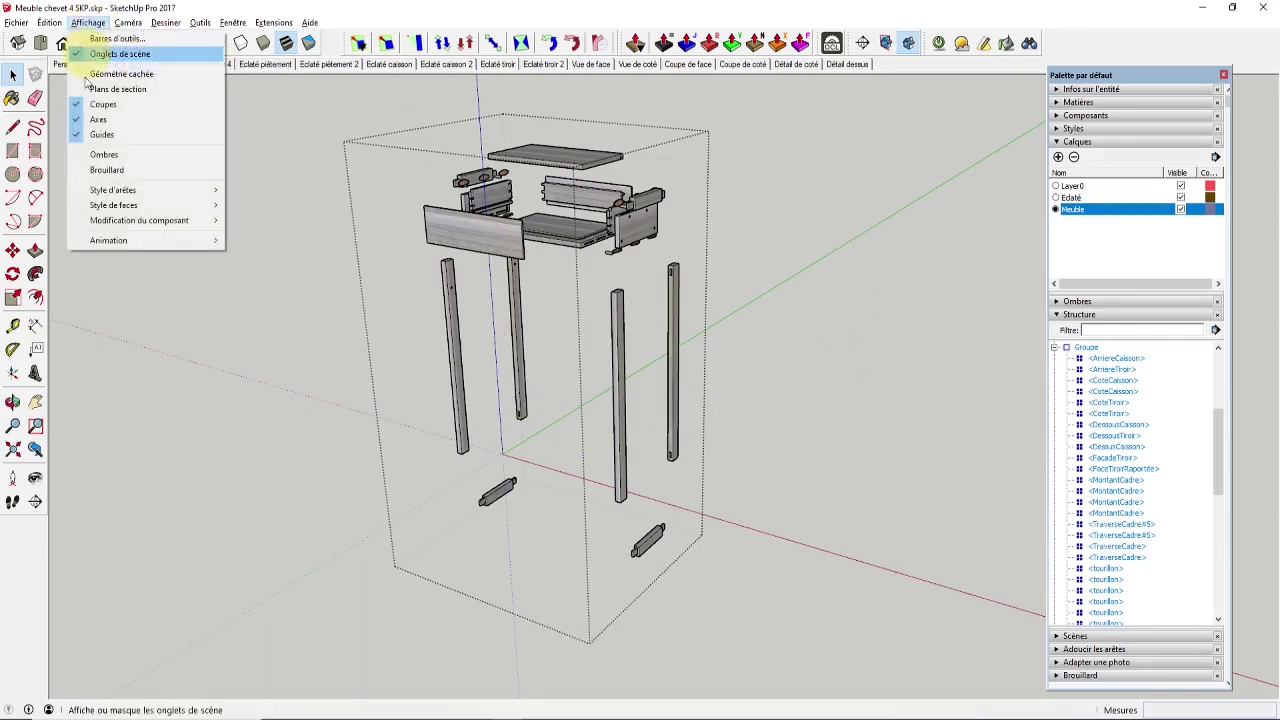
{"action": "key", "text": "space"}
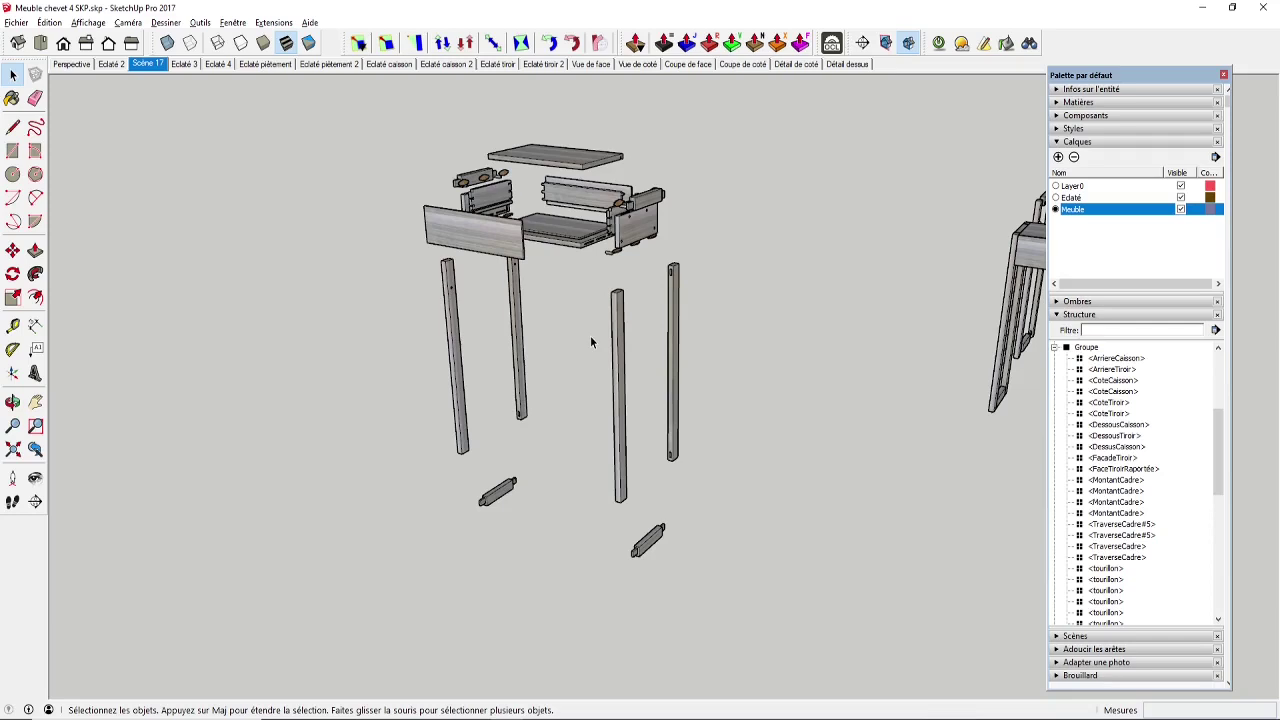
{"action": "scroll", "scroll_direction": "up", "scroll_amount": 3}
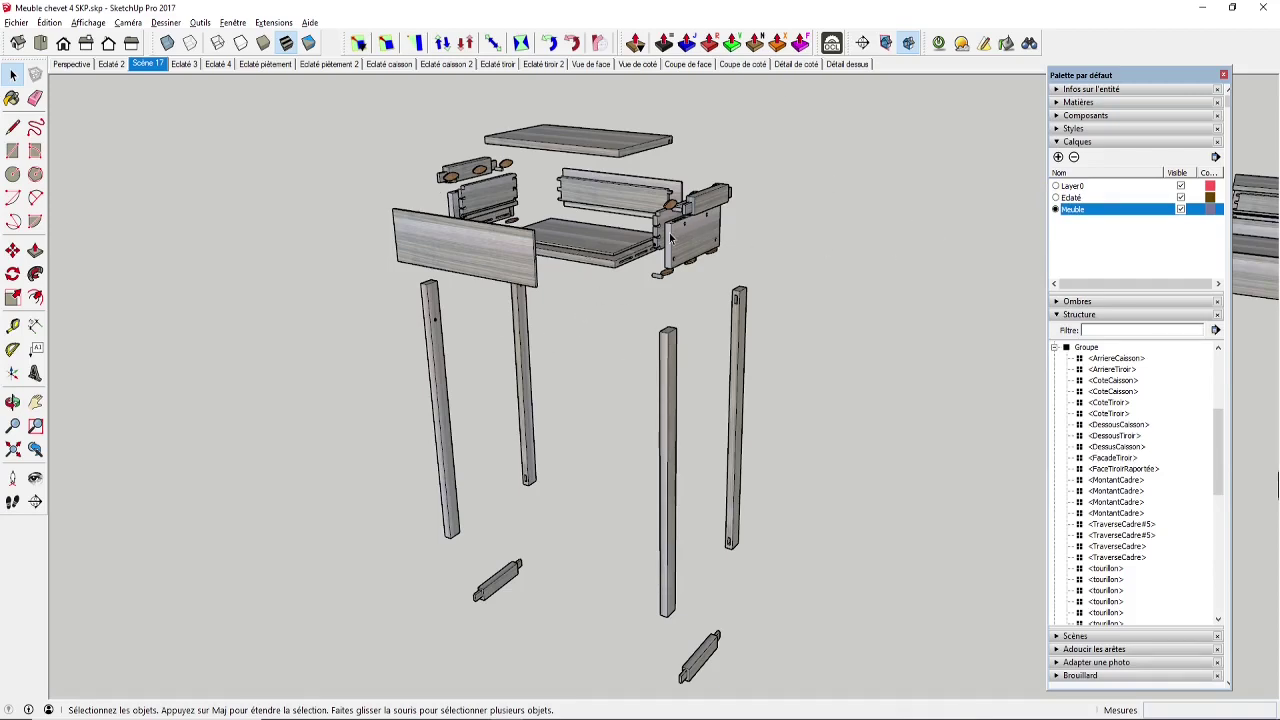
{"action": "scroll", "scroll_direction": "down", "scroll_amount": 3}
{"action": "scroll", "scroll_direction": "up", "scroll_amount": 3}
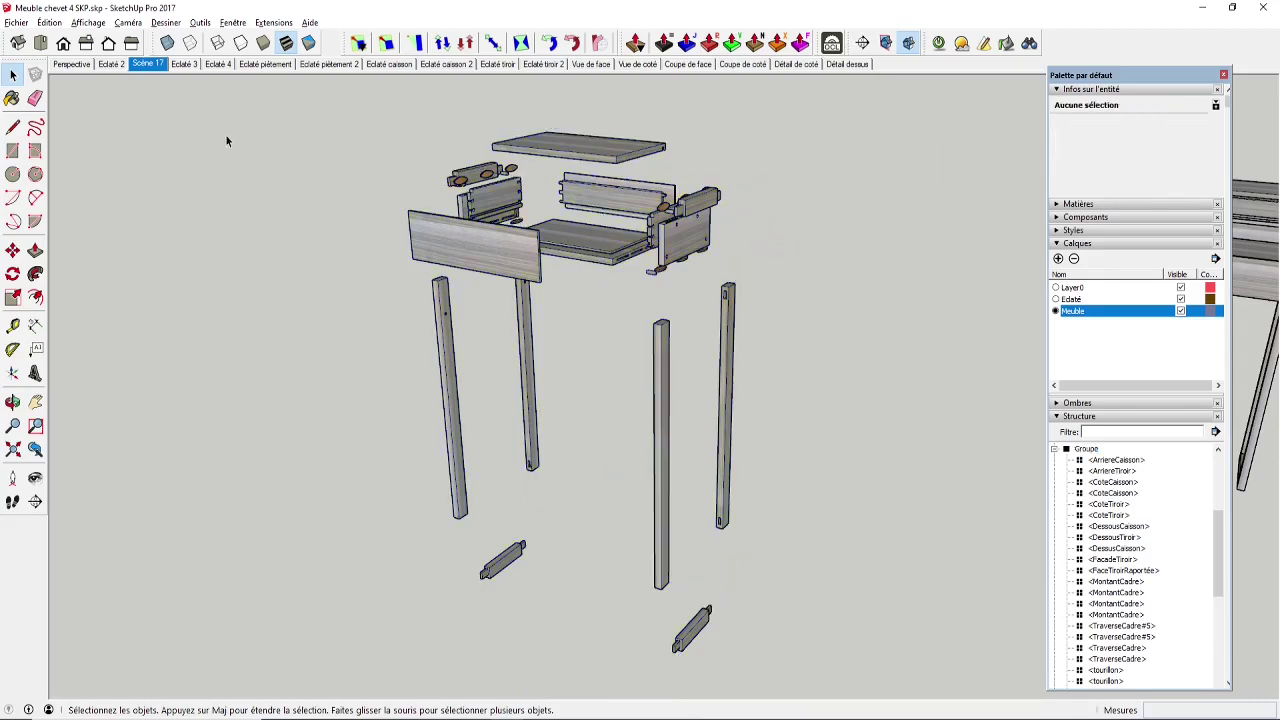
Make Layer0 current and untick Visible for the Meuble layer in the Calques tray.
{"action": "scroll", "scroll_direction": "down", "scroll_amount": 3}
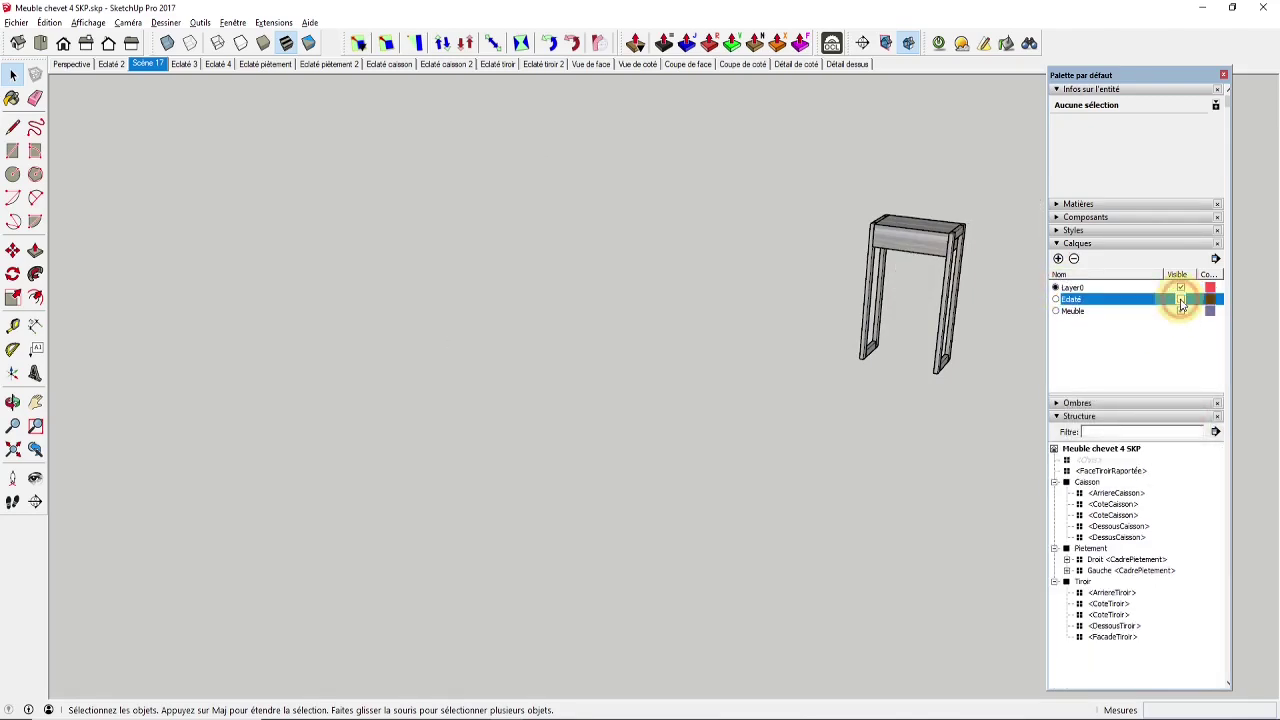
{"action": "right_click", "coordinate": [15, 71]}
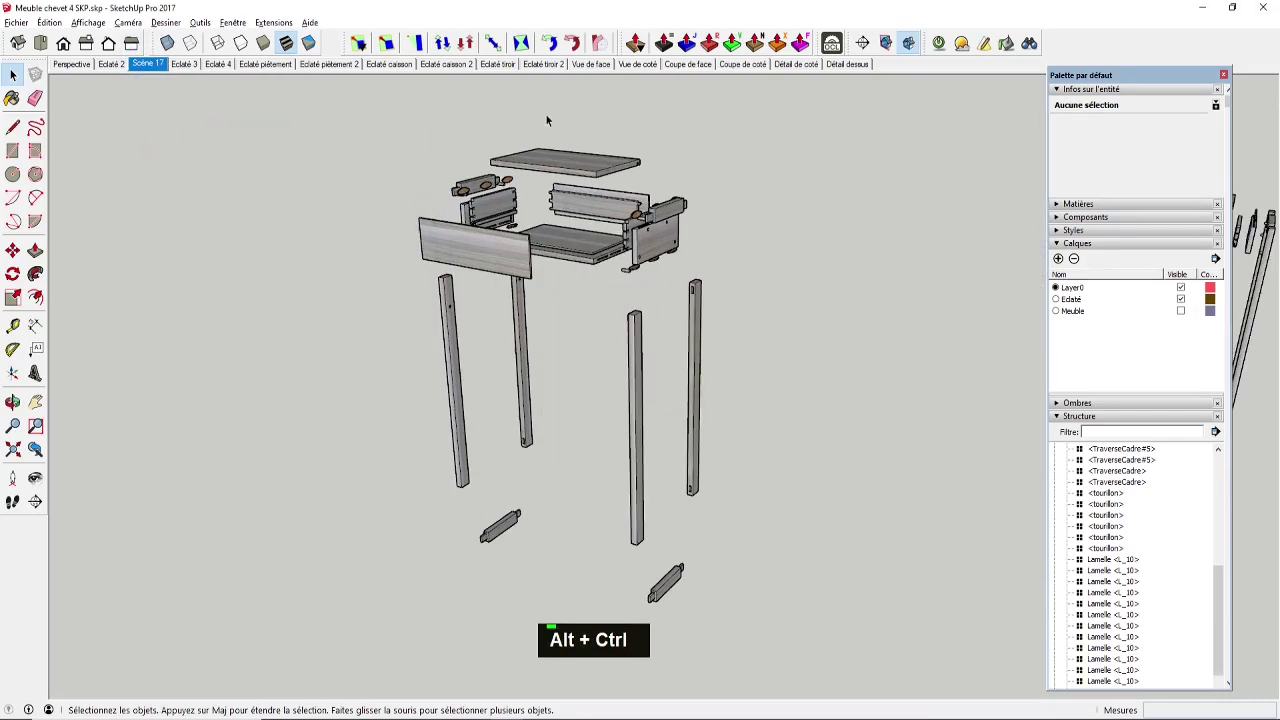
{"action": "scroll", "scroll_direction": "up", "scroll_amount": 3}
{"action": "scroll", "scroll_direction": "down", "scroll_amount": 3}
{"action": "right_click", "coordinate": [150, 67]}
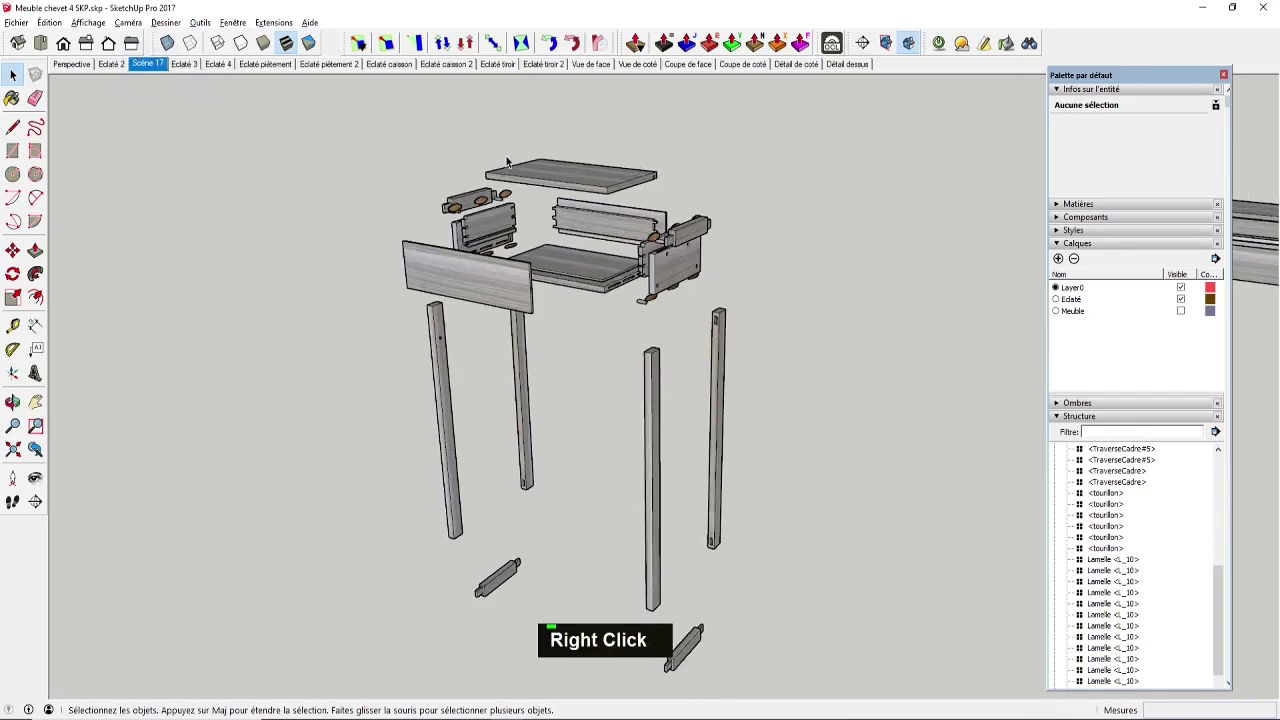